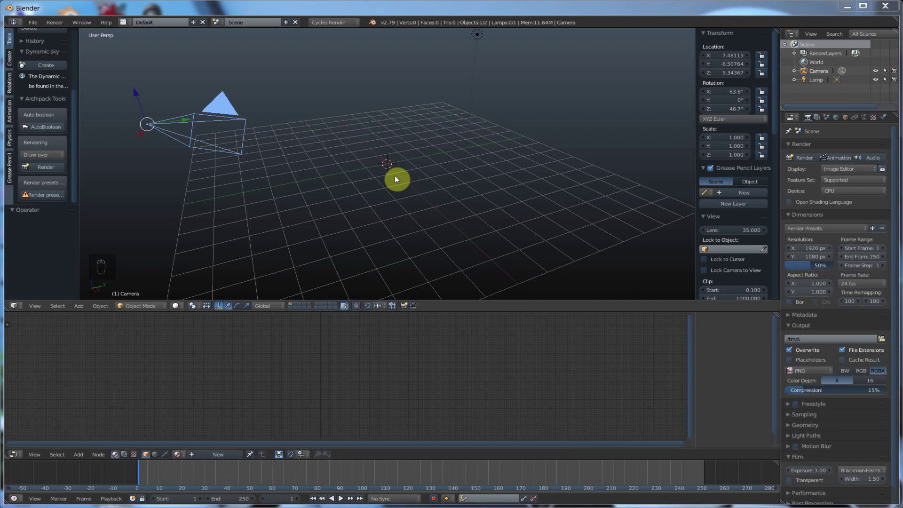
Step: Add a mesh torus at the scene origin from the Create tab
{"action": "left_click_drag", "start_coordinate": [77, 126], "coordinate": [46, 65]}
{"action": "left_click_drag", "start_coordinate": [13, 61], "coordinate": [47, 121]}
{"action": "left_click_drag", "start_coordinate": [47, 121], "coordinate": [408, 170]}
{"action": "left_click_drag", "start_coordinate": [409, 169], "coordinate": [408, 169]}
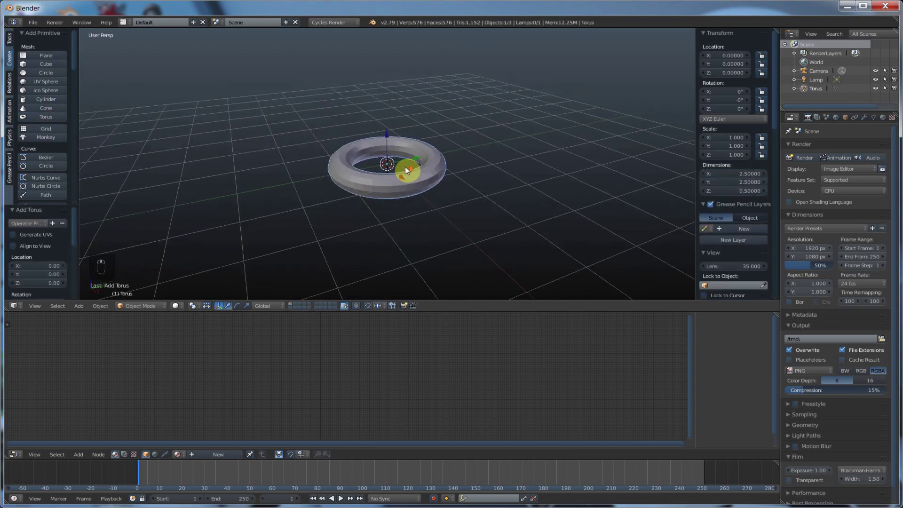
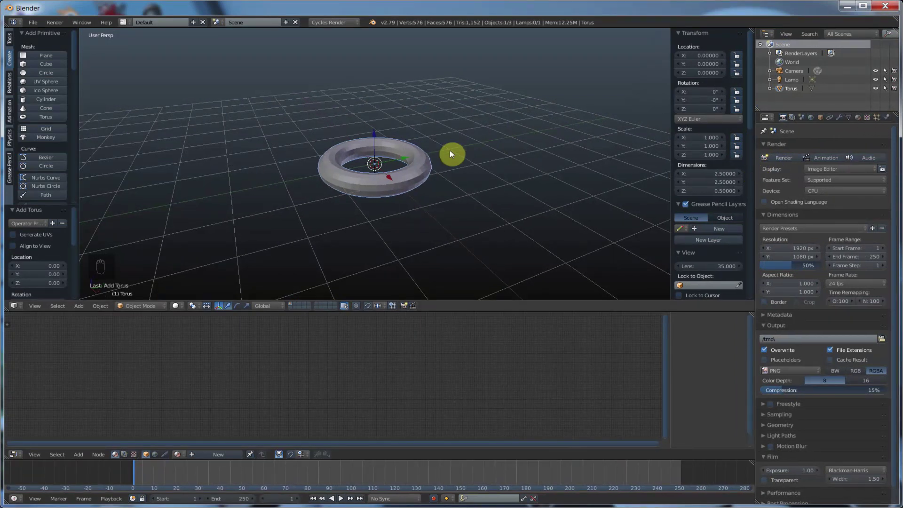
{"action": "left_click_drag", "start_coordinate": [421, 164], "coordinate": [333, 182]}
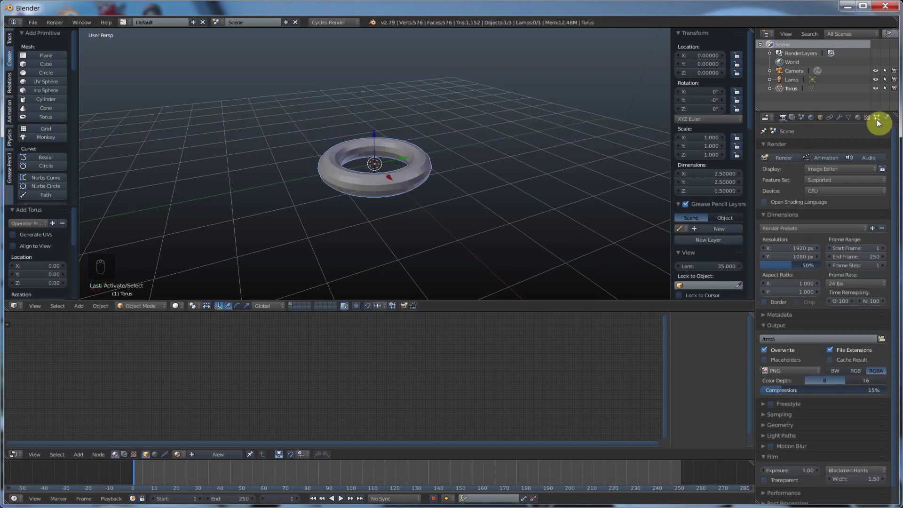
Step: Add a new default particle system to the torus and start playback
{"action": "left_click_drag", "start_coordinate": [880, 122], "coordinate": [806, 157]}
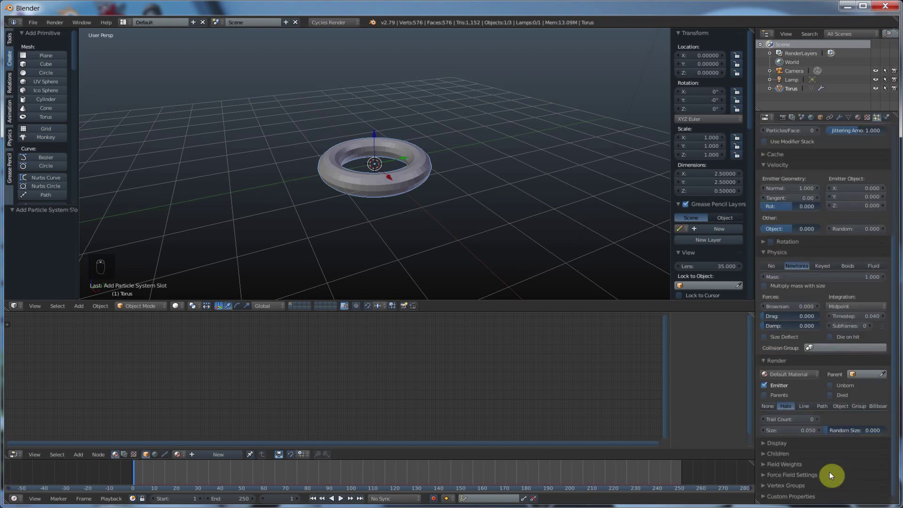
{"action": "left_click_drag", "start_coordinate": [830, 473], "coordinate": [344, 502]}
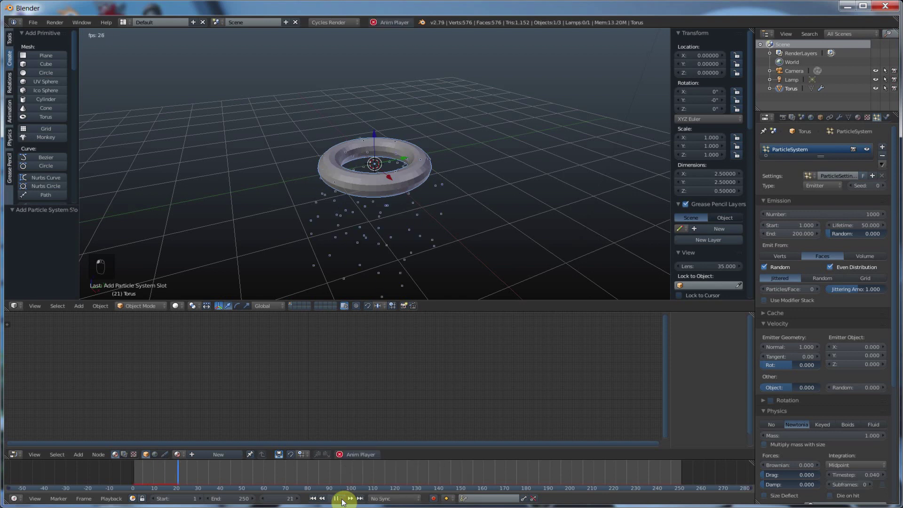
Step: Raise the torus along Z to about 1.197, then stop and rewind playback to frame 1
{"action": "middle_click", "coordinate": [344, 502]}
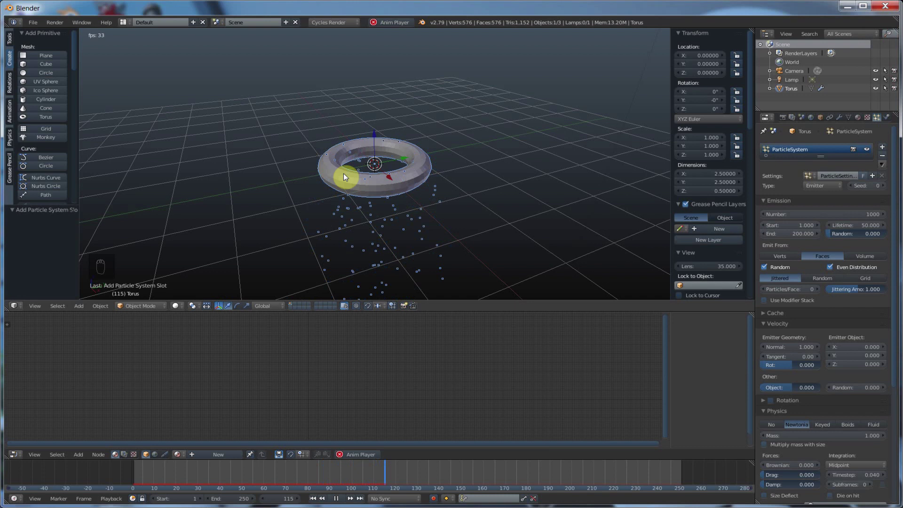
{"action": "left_click_drag", "start_coordinate": [377, 136], "coordinate": [385, 92]}
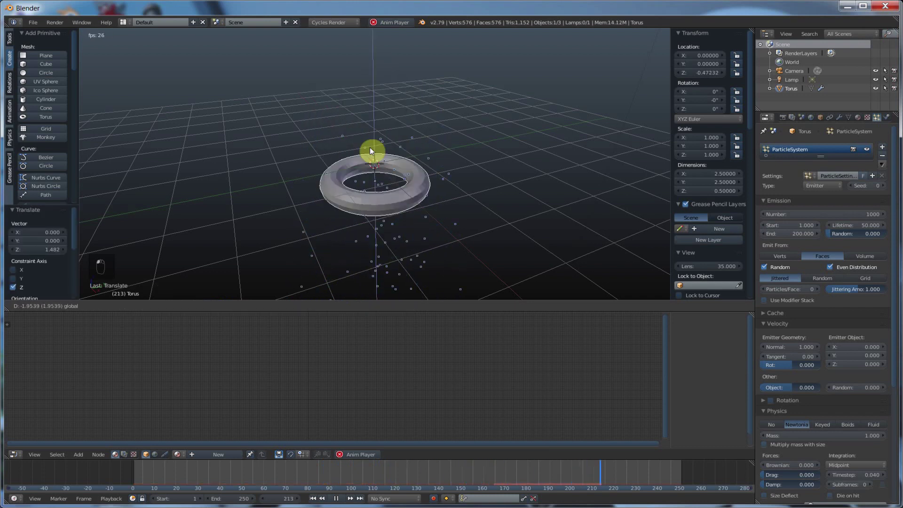
{"action": "left_click_drag", "start_coordinate": [356, 386], "coordinate": [337, 480]}
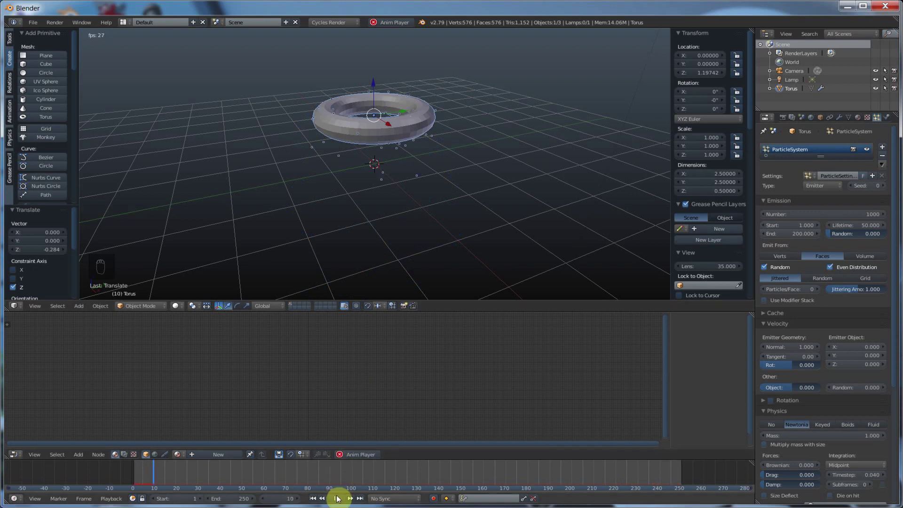
{"action": "left_click_drag", "start_coordinate": [340, 499], "coordinate": [319, 501]}
{"action": "left_click_drag", "start_coordinate": [319, 502], "coordinate": [319, 501]}
{"action": "left_click_drag", "start_coordinate": [318, 501], "coordinate": [410, 109]}
{"action": "left_click_drag", "start_coordinate": [410, 110], "coordinate": [762, 189]}
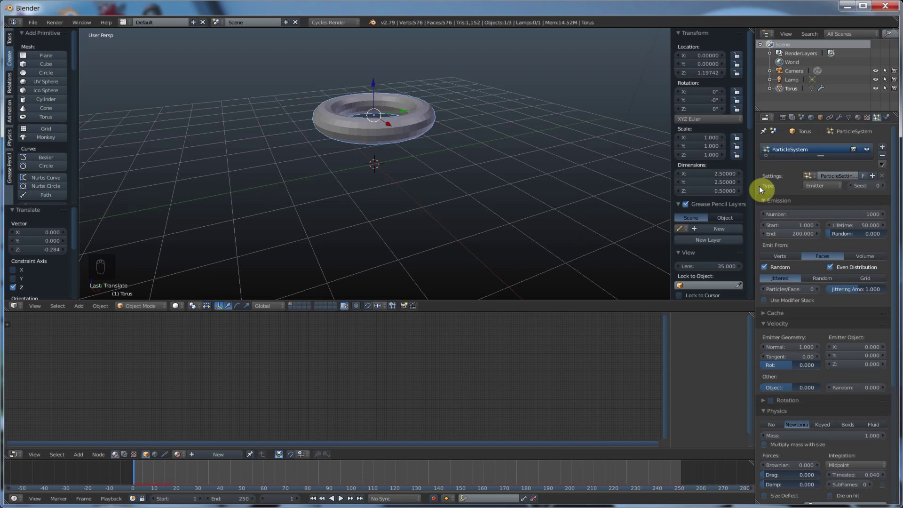
{"action": "left_click_drag", "start_coordinate": [838, 190], "coordinate": [836, 169]}
{"action": "left_click_drag", "start_coordinate": [836, 169], "coordinate": [825, 190]}
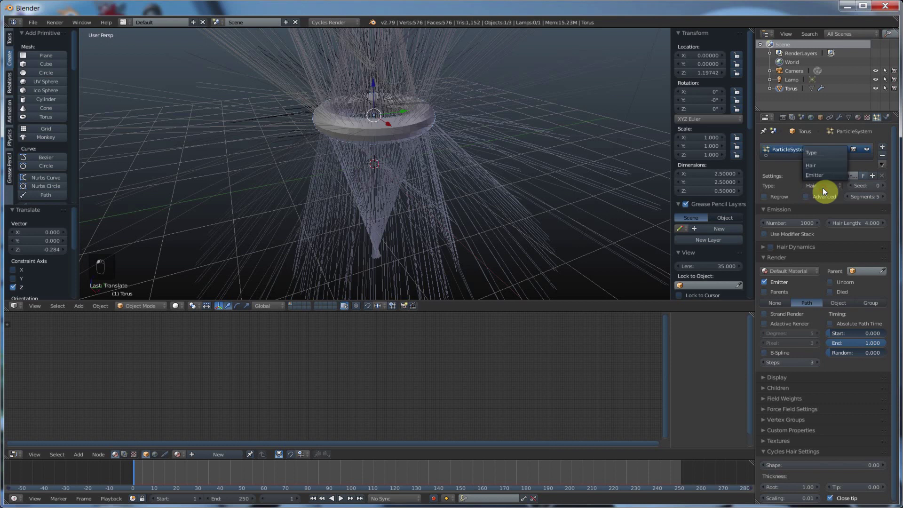
{"action": "left_click_drag", "start_coordinate": [817, 176], "coordinate": [342, 502]}
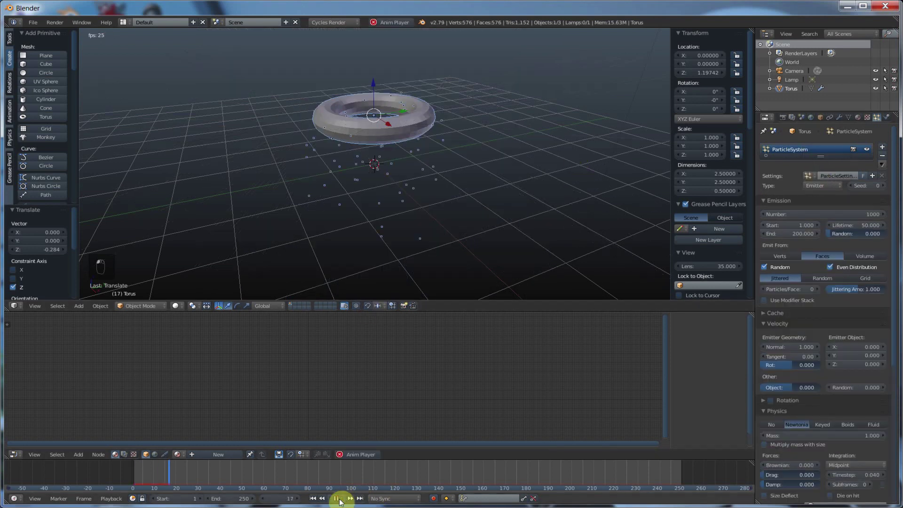
{"action": "left_click_drag", "start_coordinate": [768, 202], "coordinate": [876, 216]}
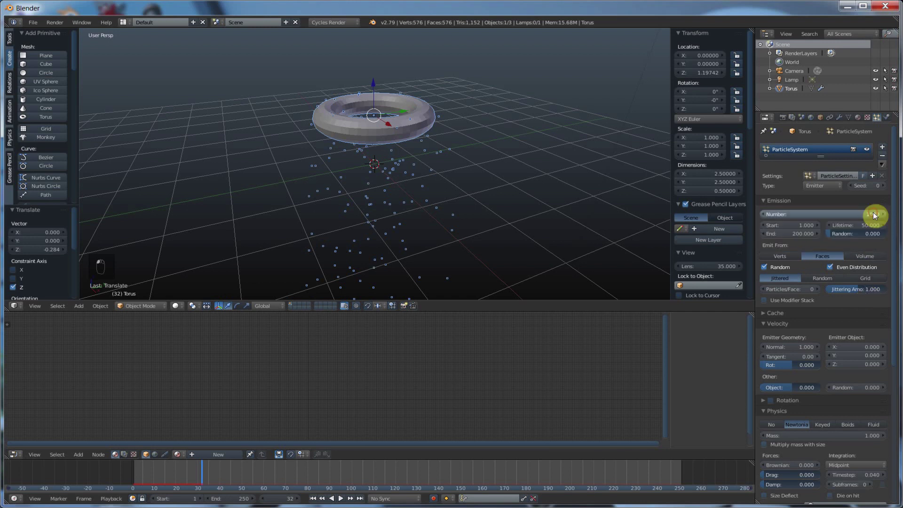
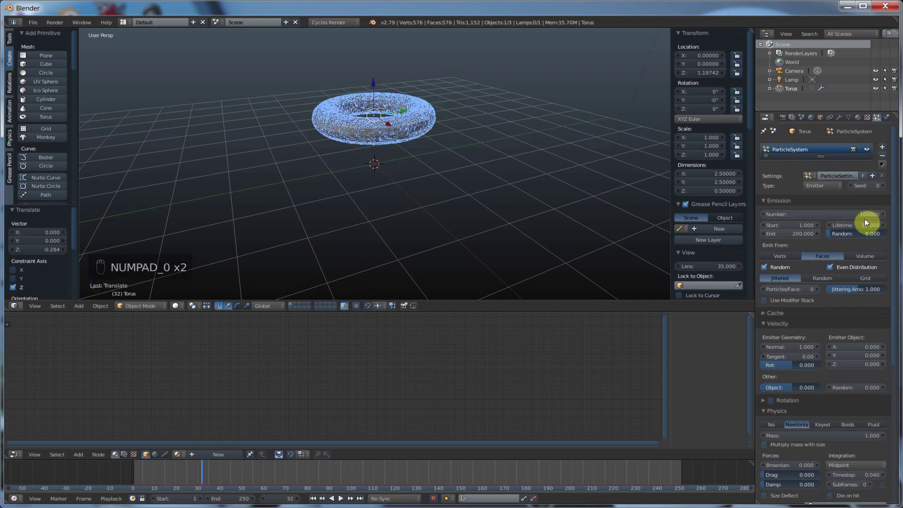
Step: Try an emission Number of 100000, then reduce it to 100 particles
{"action": "left_click_drag", "start_coordinate": [319, 501], "coordinate": [385, 129]}
{"action": "left_click_drag", "start_coordinate": [364, 181], "coordinate": [868, 219]}
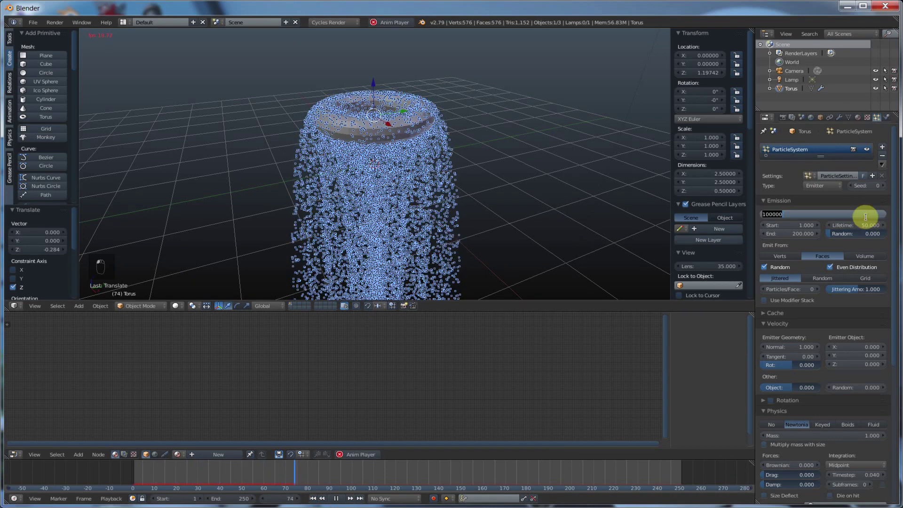
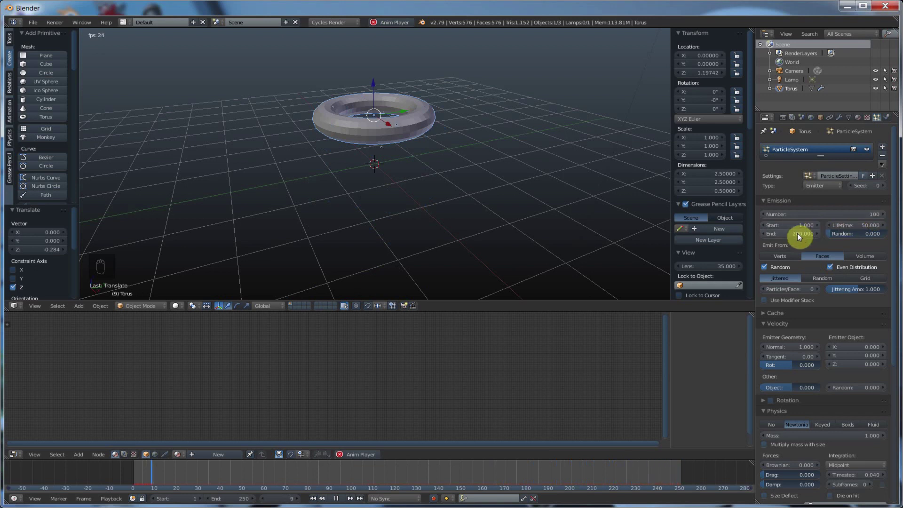
{"action": "left_click_drag", "start_coordinate": [339, 500], "coordinate": [800, 233]}
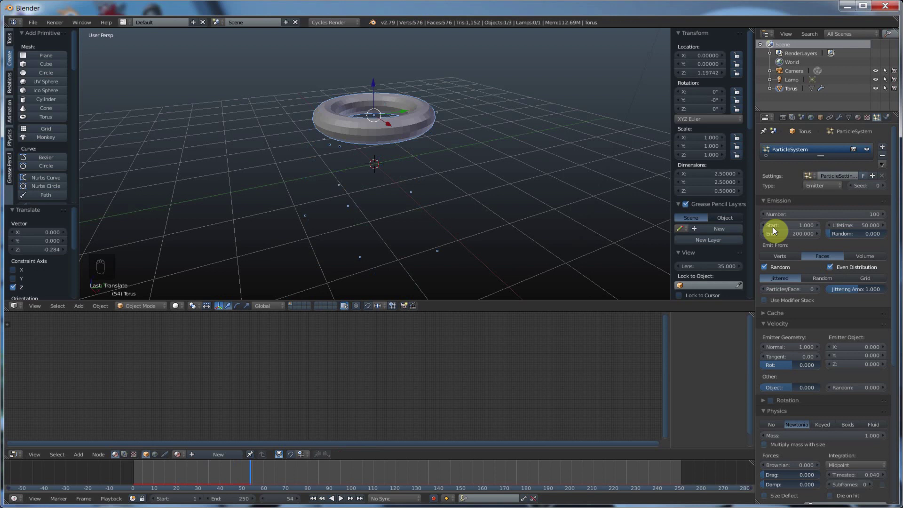
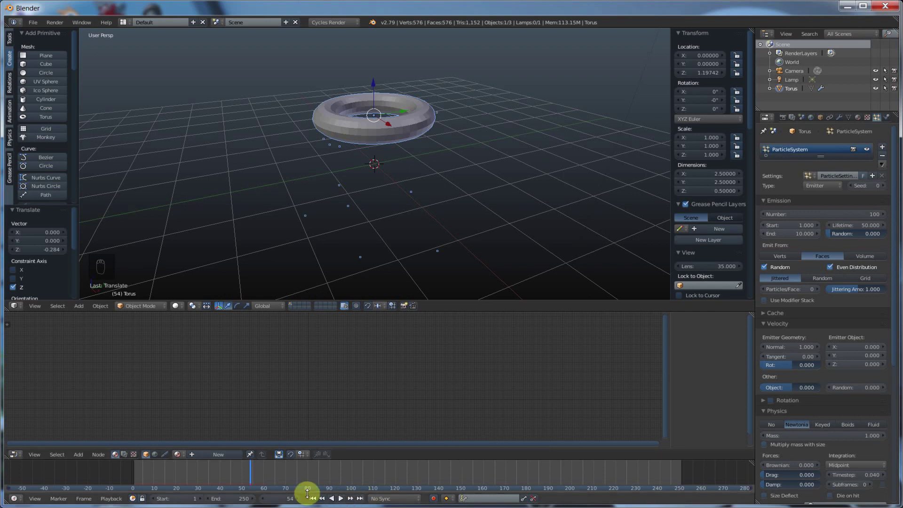
Step: Set emission End to frame 10, replay from frame 1, then raise Number to 5000
{"action": "left_click_drag", "start_coordinate": [317, 503], "coordinate": [804, 228]}
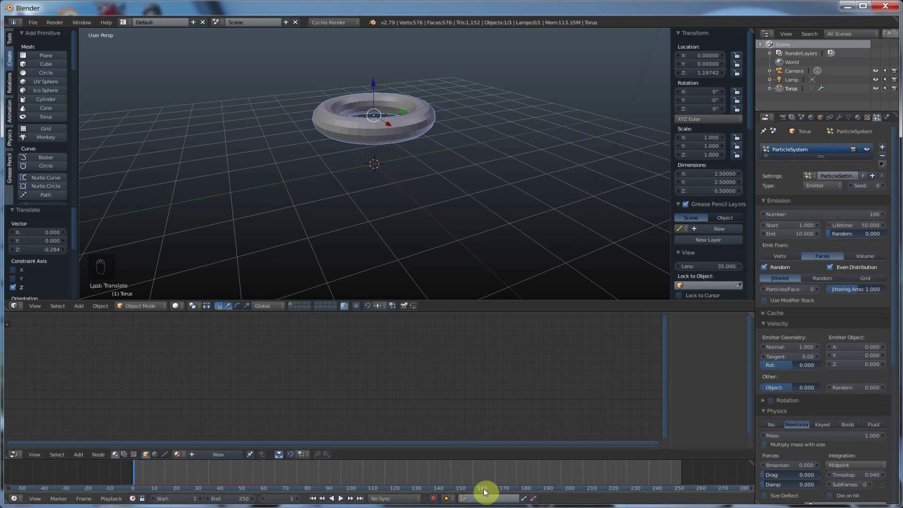
{"action": "left_click", "coordinate": [344, 500]}
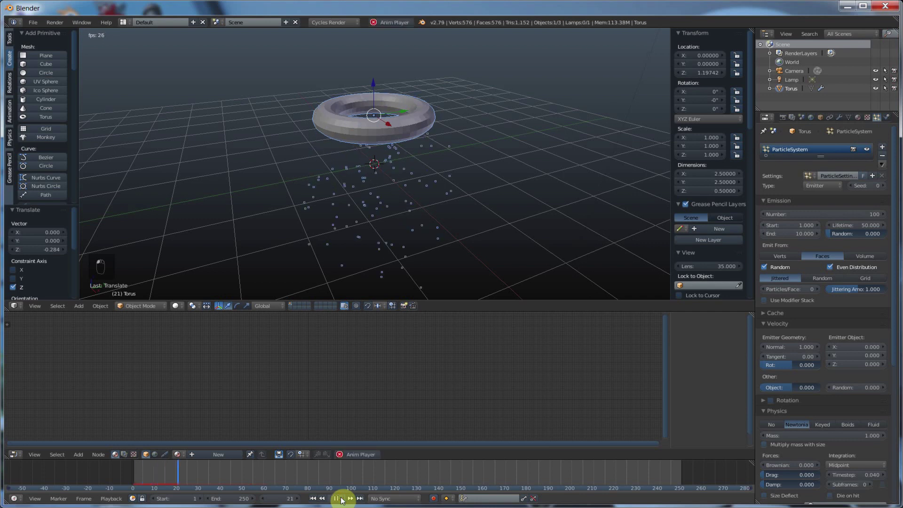
{"action": "left_click_drag", "start_coordinate": [471, 256], "coordinate": [434, 183]}
{"action": "left_click_drag", "start_coordinate": [536, 479], "coordinate": [535, 475]}
{"action": "left_click_drag", "start_coordinate": [342, 501], "coordinate": [808, 230]}
{"action": "left_click_drag", "start_coordinate": [809, 230], "coordinate": [767, 215]}
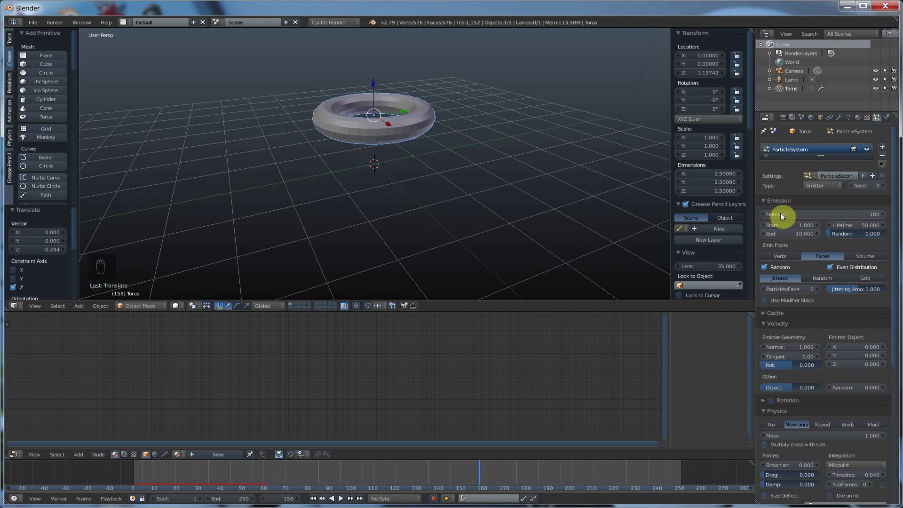
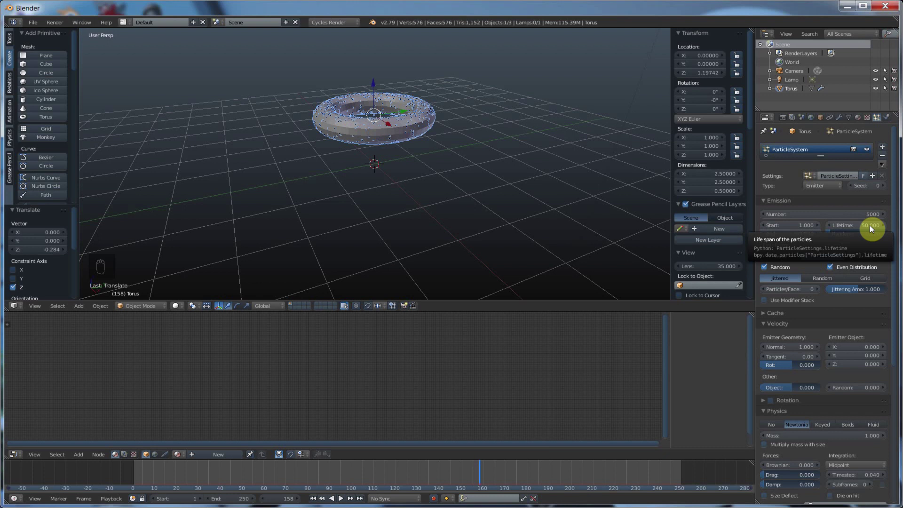
Step: Set Lifetime to 250 and orbit side-on to watch the particle stream
{"action": "left_click_drag", "start_coordinate": [315, 500], "coordinate": [468, 163]}
{"action": "left_click_drag", "start_coordinate": [468, 163], "coordinate": [461, 179]}
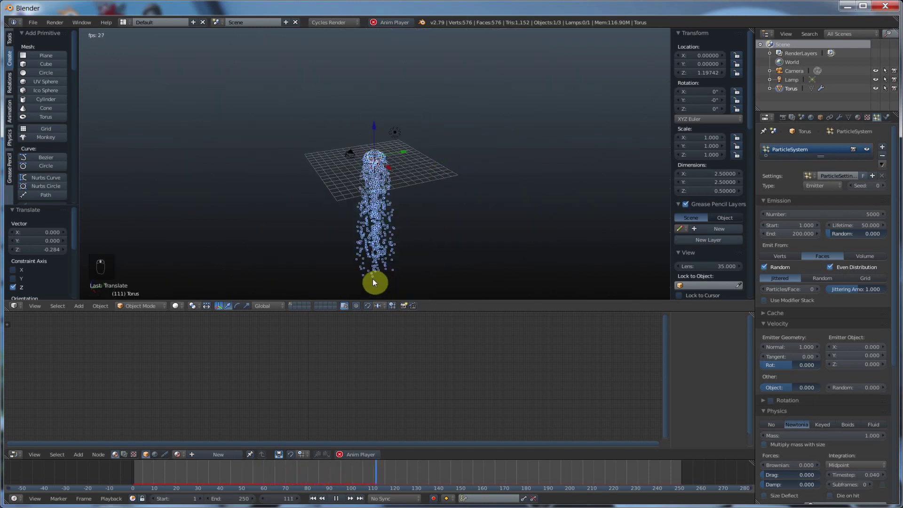
{"action": "middle_click", "coordinate": [382, 279]}
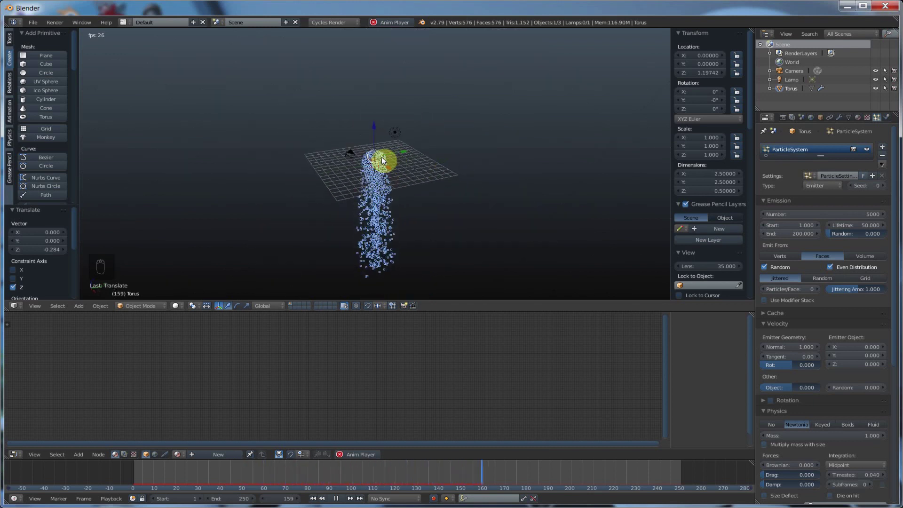
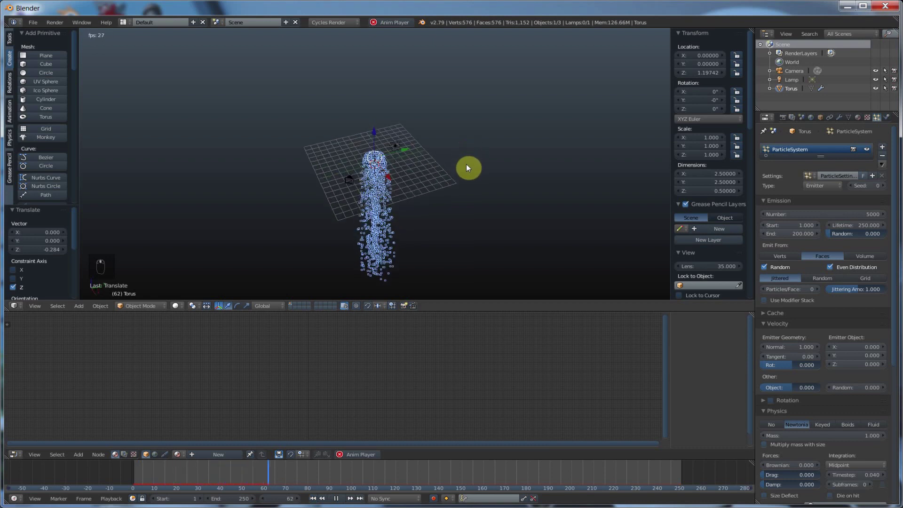
{"action": "left_click_drag", "start_coordinate": [466, 183], "coordinate": [441, 202]}
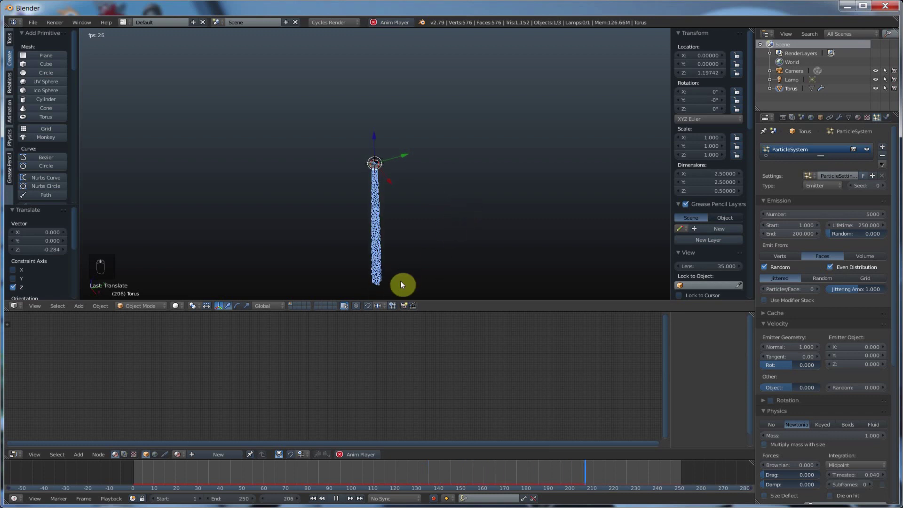
{"action": "left_click_drag", "start_coordinate": [434, 260], "coordinate": [384, 289]}
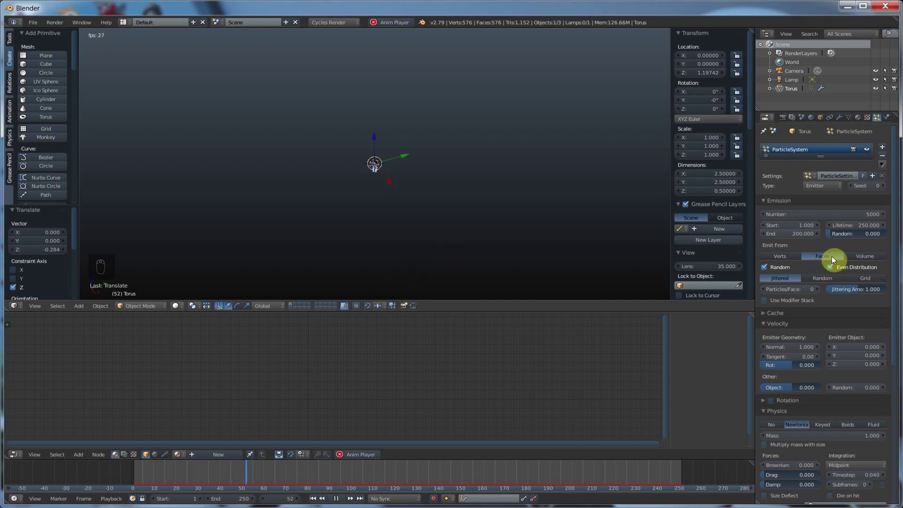
Step: Shorten the particle Lifetime to 10 frames and return to the perspective view
{"action": "left_click", "coordinate": [867, 228]}
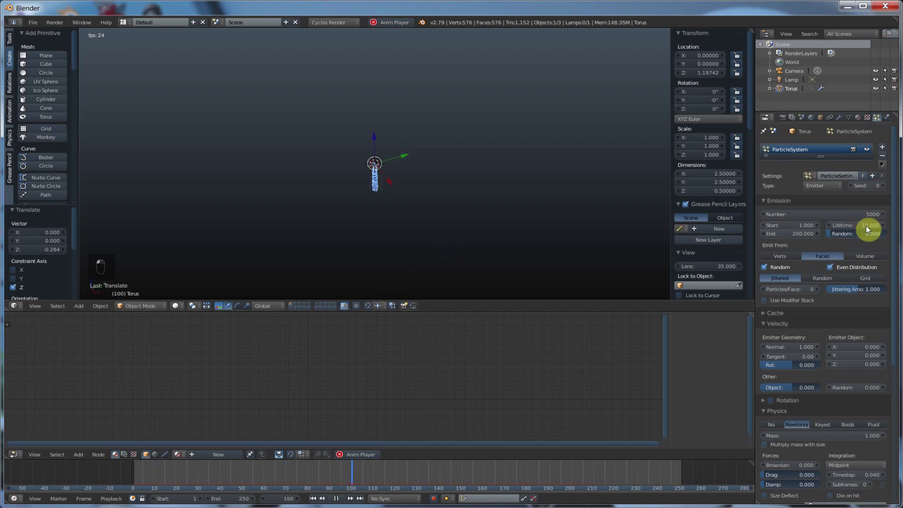
{"action": "left_click_drag", "start_coordinate": [869, 229], "coordinate": [388, 477]}
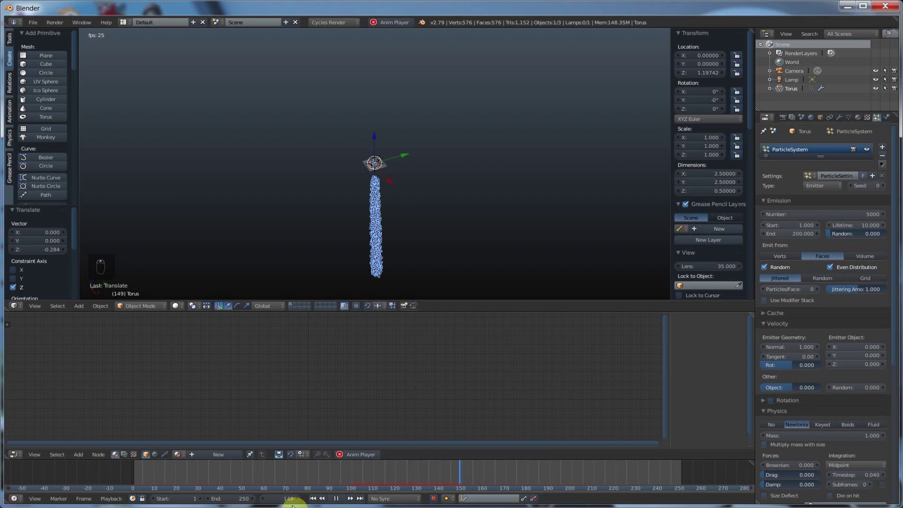
{"action": "left_click_drag", "start_coordinate": [330, 501], "coordinate": [470, 188]}
{"action": "left_click_drag", "start_coordinate": [469, 188], "coordinate": [378, 191]}
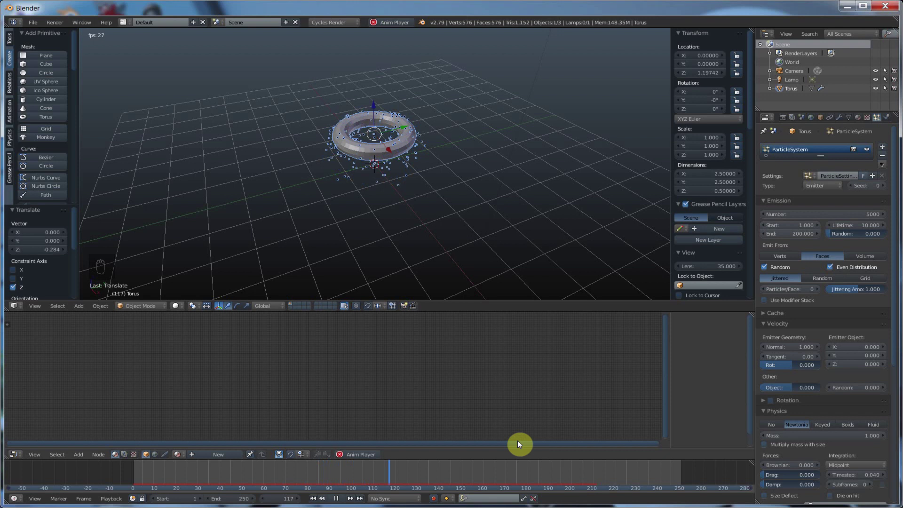
Step: Delay emission Start to frame 50 and play, pausing around frame 152
{"action": "left_click_drag", "start_coordinate": [340, 499], "coordinate": [809, 228]}
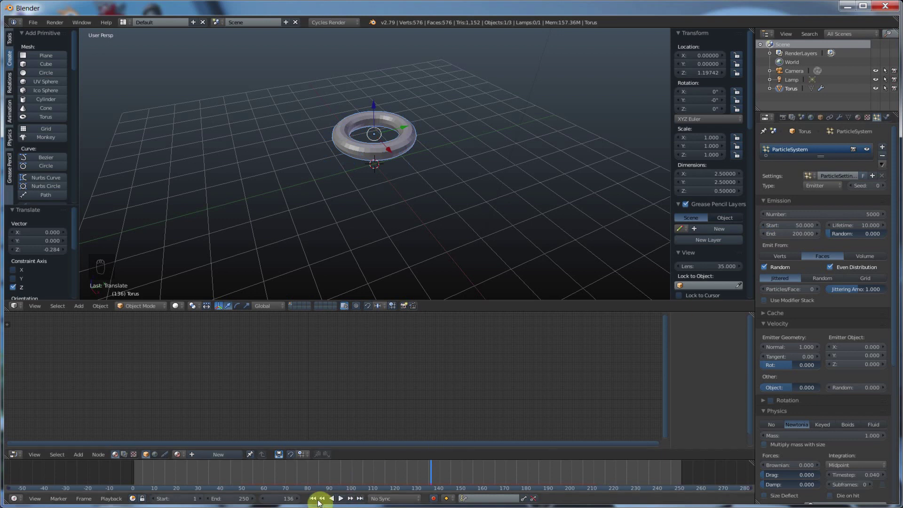
{"action": "left_click_drag", "start_coordinate": [316, 500], "coordinate": [245, 479]}
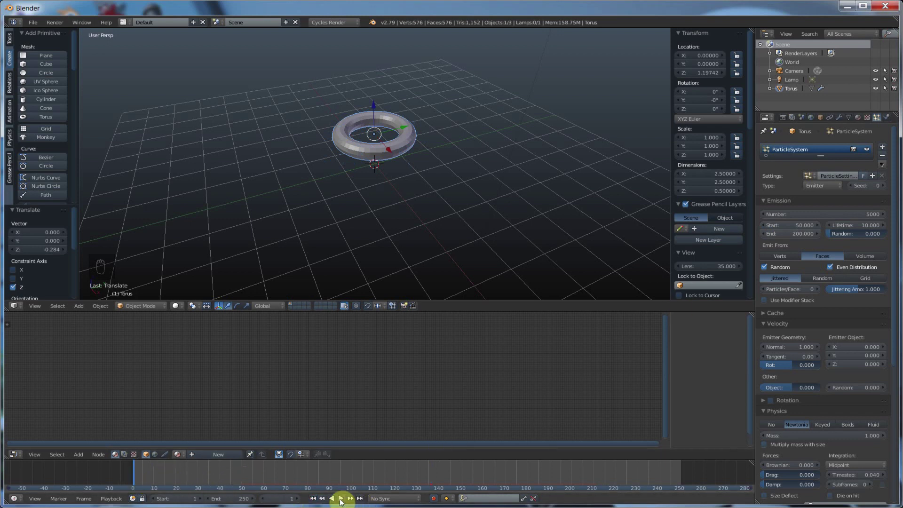
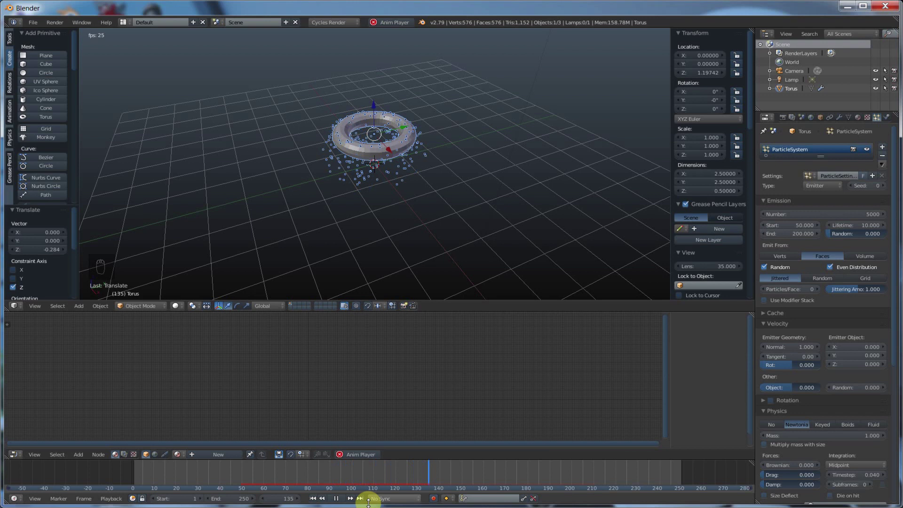
{"action": "left_click_drag", "start_coordinate": [338, 501], "coordinate": [831, 256]}
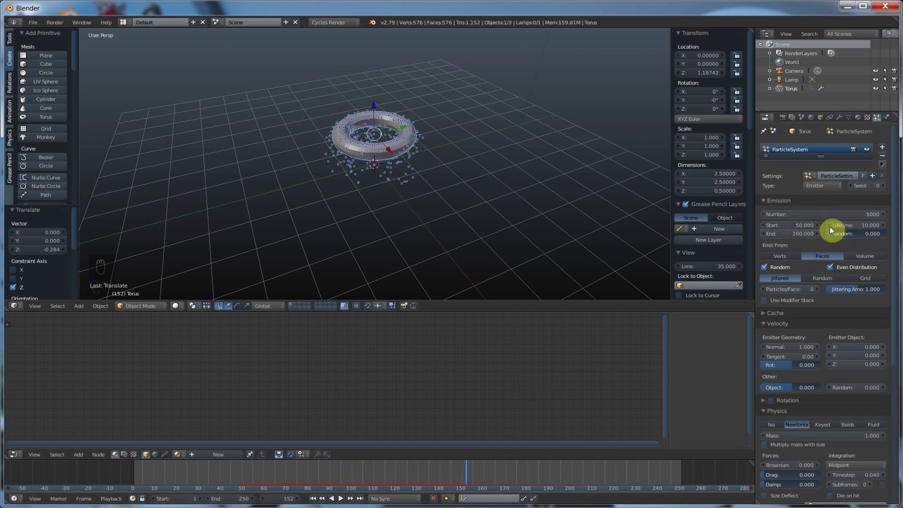
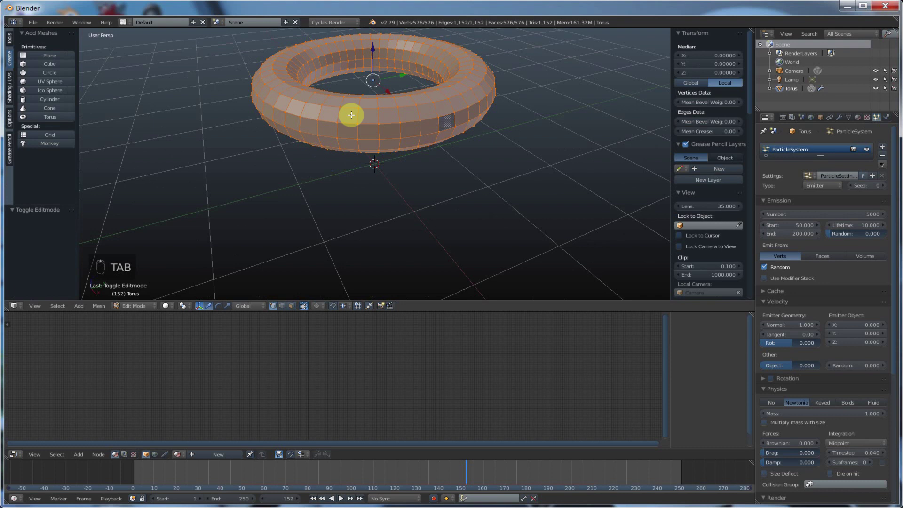
{"action": "key", "text": "a"}
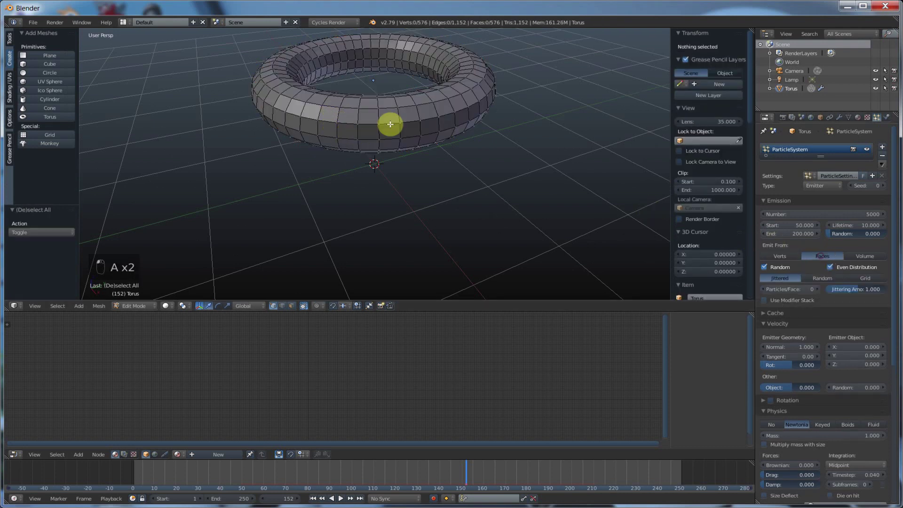
{"action": "key", "text": "ctrl+Tab"}
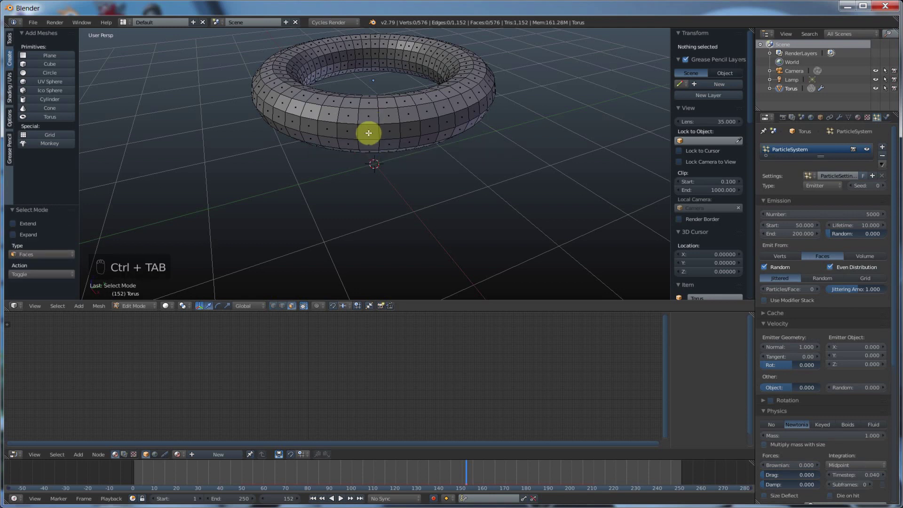
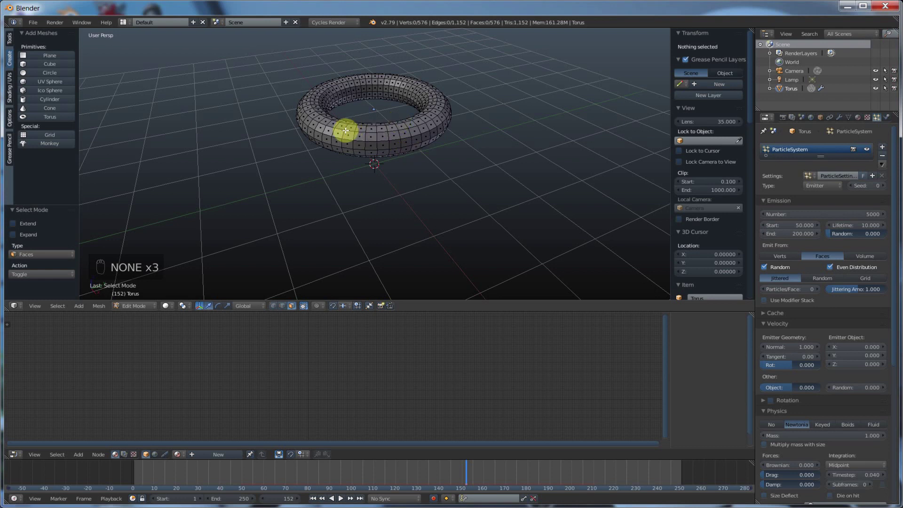
{"action": "key", "text": "Tab"}
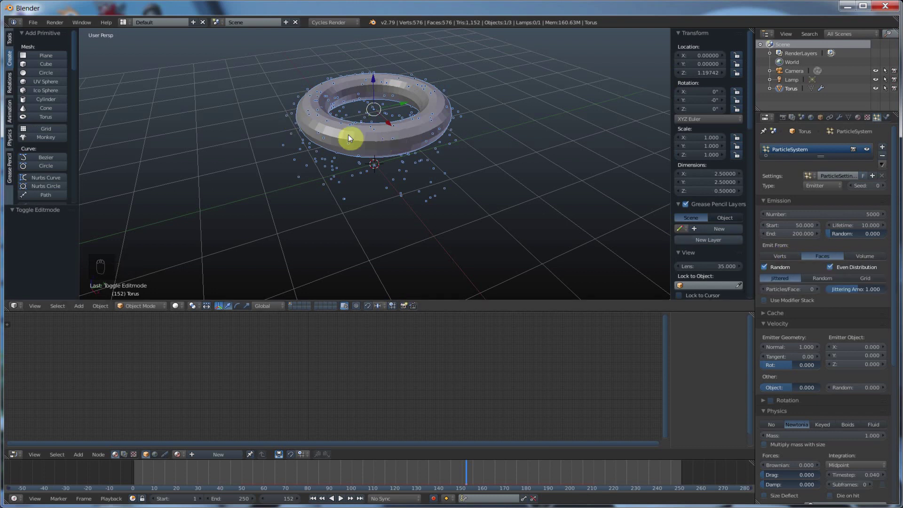
Step: Set emission Start to 1 and Lifetime to 50, then try emitting from Volume
{"action": "left_click_drag", "start_coordinate": [798, 283], "coordinate": [359, 453]}
{"action": "middle_click", "coordinate": [338, 501]}
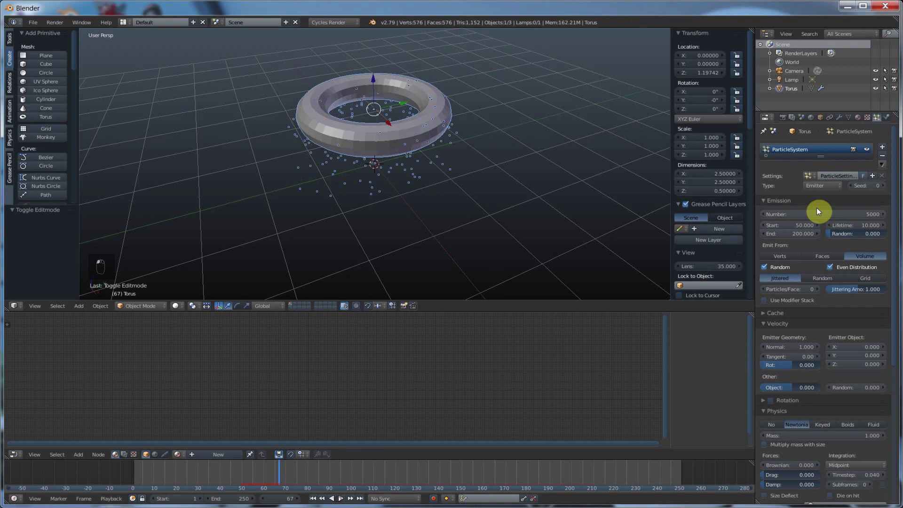
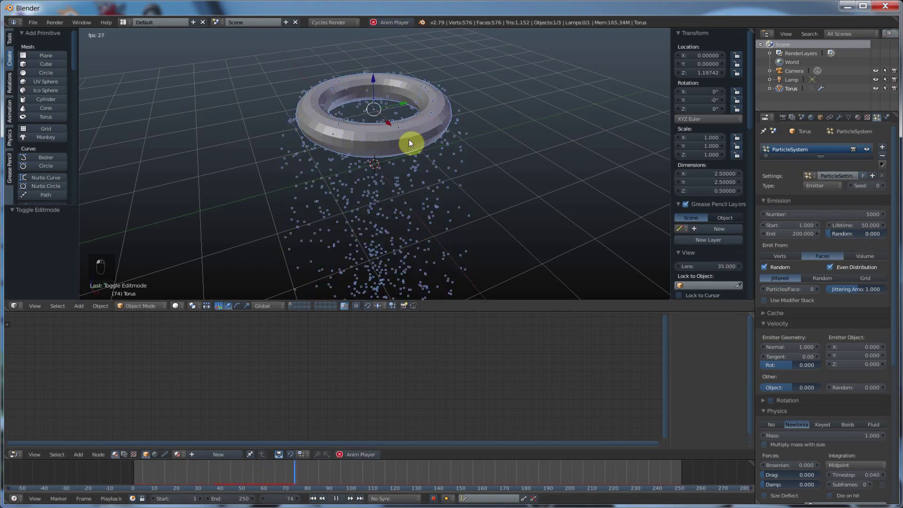
{"action": "left_click_drag", "start_coordinate": [373, 143], "coordinate": [782, 256]}
{"action": "left_click_drag", "start_coordinate": [351, 130], "coordinate": [865, 263]}
{"action": "middle_click", "coordinate": [865, 263]}
{"action": "left_click_drag", "start_coordinate": [743, 225], "coordinate": [363, 130]}
{"action": "left_click_drag", "start_coordinate": [412, 129], "coordinate": [411, 354]}
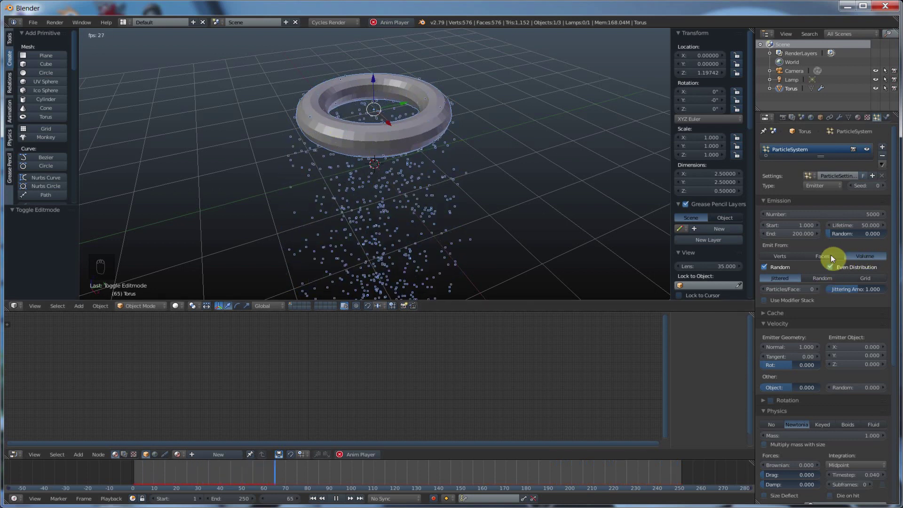
Step: Try Grid distribution, then switch to Faces with Jittered distribution
{"action": "left_click_drag", "start_coordinate": [792, 259], "coordinate": [818, 259]}
{"action": "middle_click", "coordinate": [817, 258]}
{"action": "left_click_drag", "start_coordinate": [800, 272], "coordinate": [802, 282]}
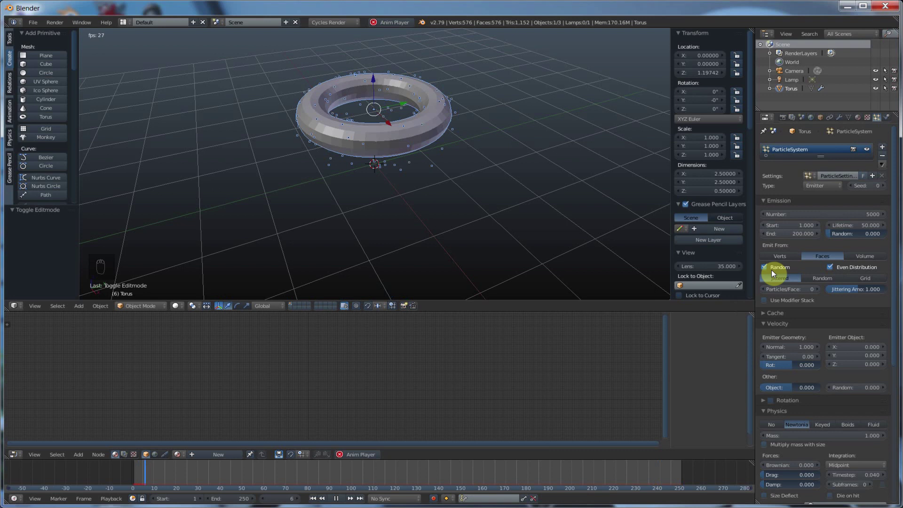
{"action": "left_click_drag", "start_coordinate": [831, 279], "coordinate": [786, 279]}
{"action": "left_click_drag", "start_coordinate": [787, 279], "coordinate": [862, 281]}
{"action": "left_click", "coordinate": [863, 281]}
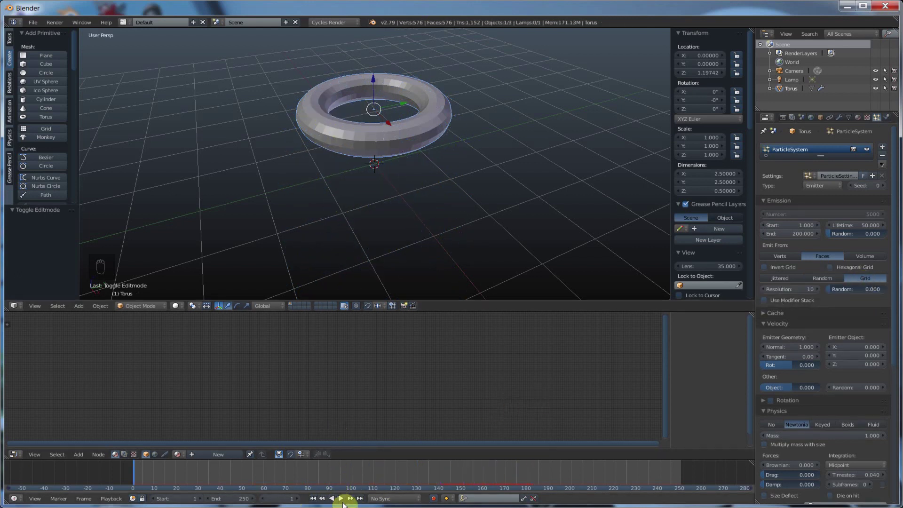
{"action": "left_click_drag", "start_coordinate": [417, 78], "coordinate": [427, 191]}
{"action": "left_click_drag", "start_coordinate": [426, 190], "coordinate": [421, 175]}
{"action": "left_click", "coordinate": [422, 174]}
Step: Enable Random emission order and play to see particles raining from the torus
{"action": "middle_click", "coordinate": [422, 143]}
{"action": "left_click_drag", "start_coordinate": [816, 280], "coordinate": [408, 114]}
{"action": "left_click_drag", "start_coordinate": [329, 109], "coordinate": [786, 277]}
{"action": "left_click_drag", "start_coordinate": [784, 279], "coordinate": [462, 104]}
{"action": "left_click_drag", "start_coordinate": [423, 110], "coordinate": [793, 382]}
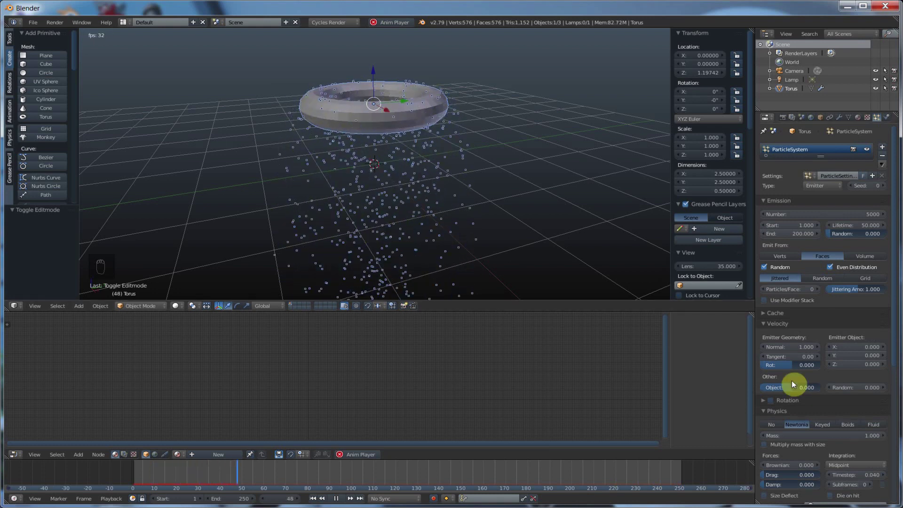
{"action": "left_click_drag", "start_coordinate": [793, 382], "coordinate": [789, 385]}
Step: Set velocity Normal to 0.6 and Tangent to 4.63, then play and rewind
{"action": "left_click_drag", "start_coordinate": [785, 373], "coordinate": [793, 277]}
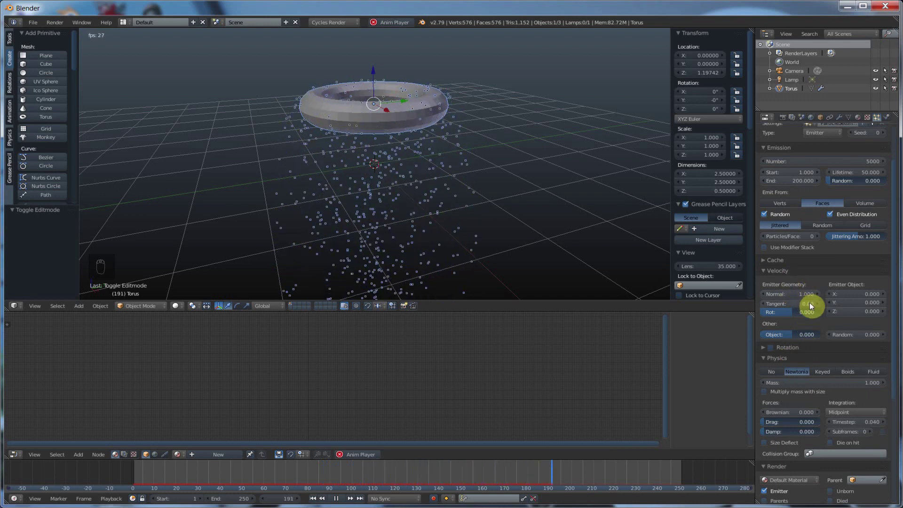
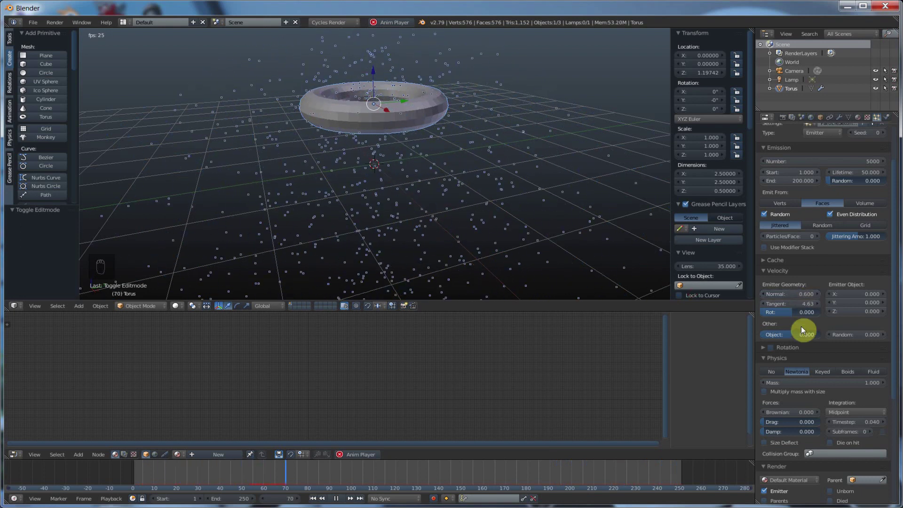
{"action": "left_click", "coordinate": [831, 354]}
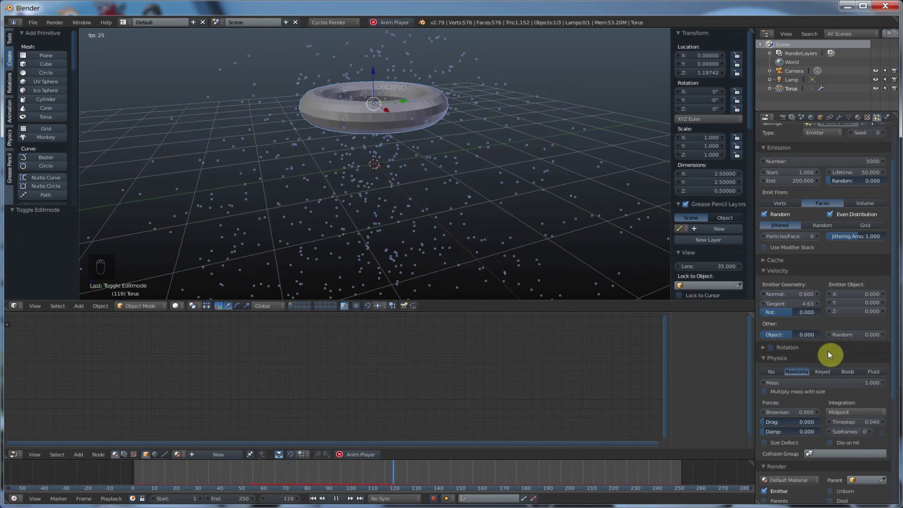
{"action": "middle_click", "coordinate": [831, 354]}
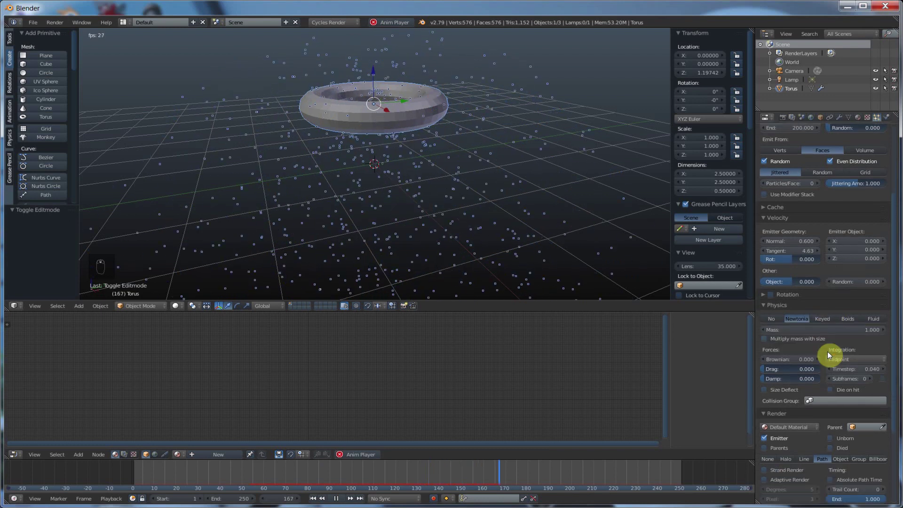
{"action": "left_click_drag", "start_coordinate": [823, 355], "coordinate": [339, 501]}
{"action": "left_click_drag", "start_coordinate": [341, 502], "coordinate": [810, 244]}
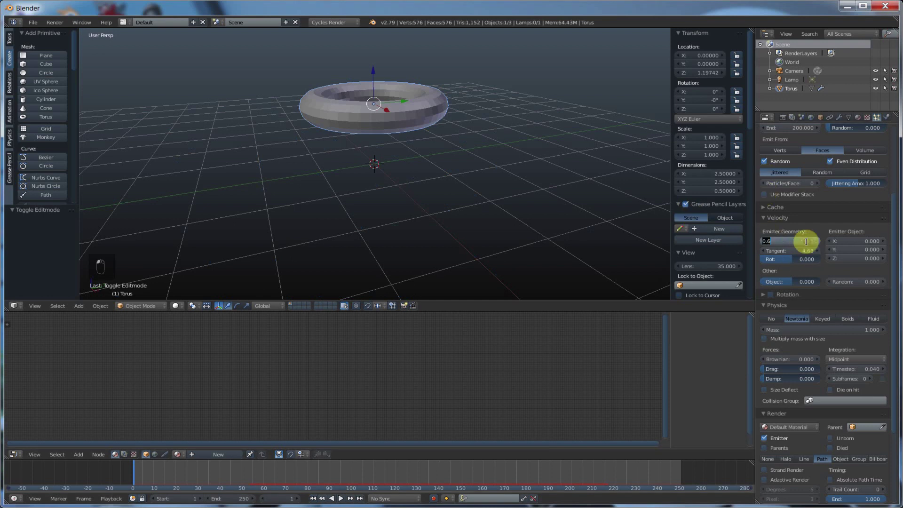
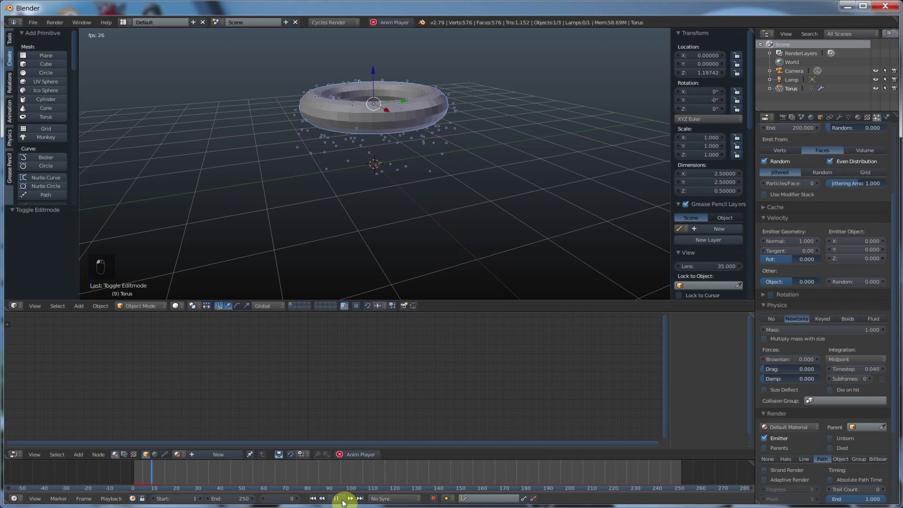
Step: Reset Normal to 1 and Tangent to 0, add Damp 0.279, and play
{"action": "left_click_drag", "start_coordinate": [780, 308], "coordinate": [314, 500]}
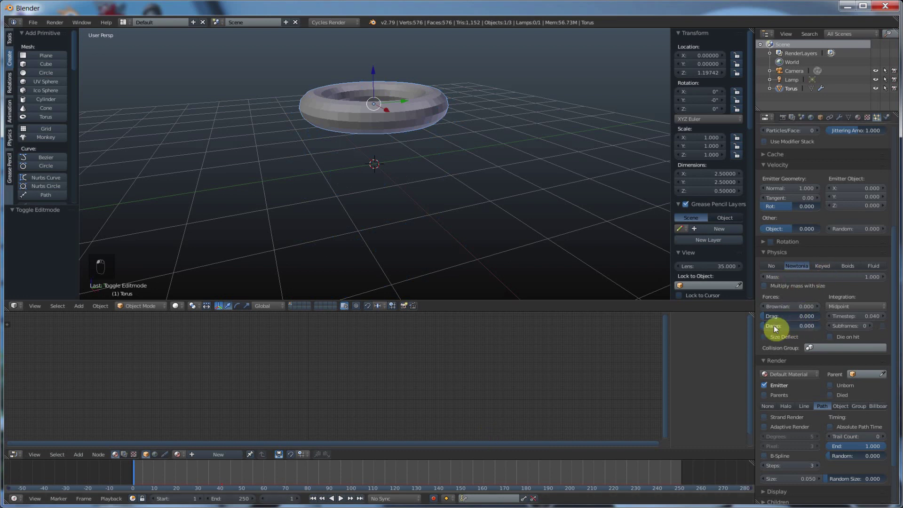
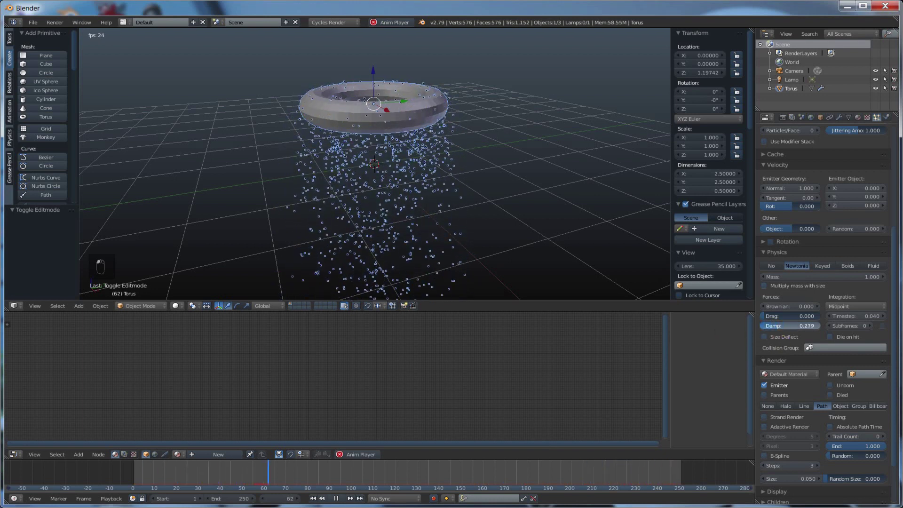
Step: Try the particle render types in turn — Line, Object and Billboard — watching the falling particles
{"action": "middle_click", "coordinate": [793, 353]}
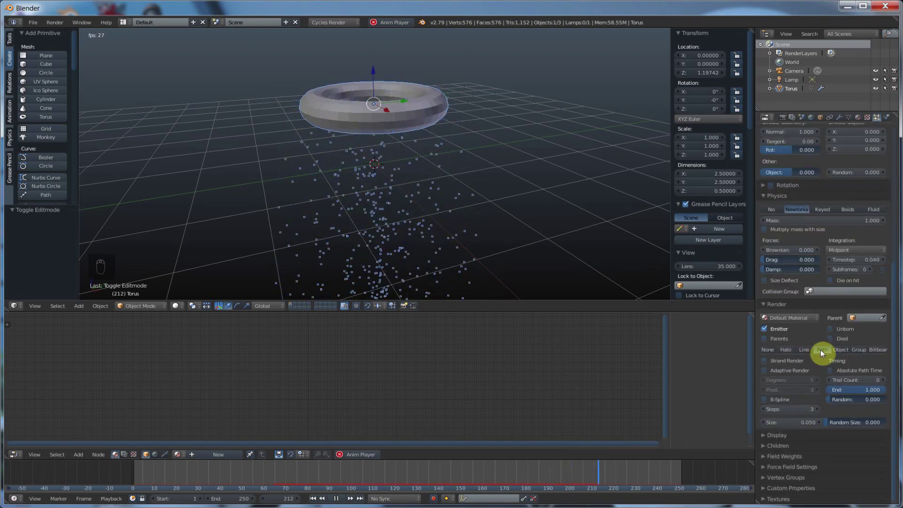
{"action": "left_click_drag", "start_coordinate": [825, 352], "coordinate": [418, 170]}
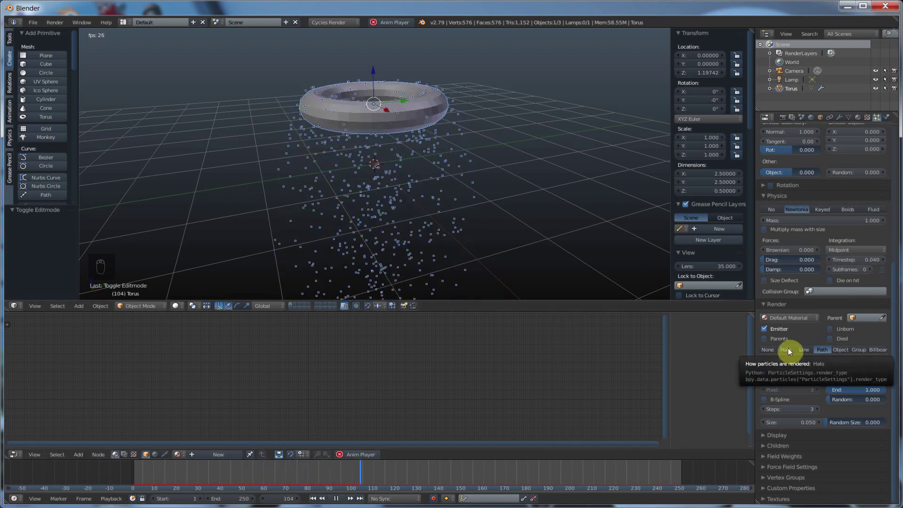
{"action": "left_click_drag", "start_coordinate": [791, 351], "coordinate": [809, 351]}
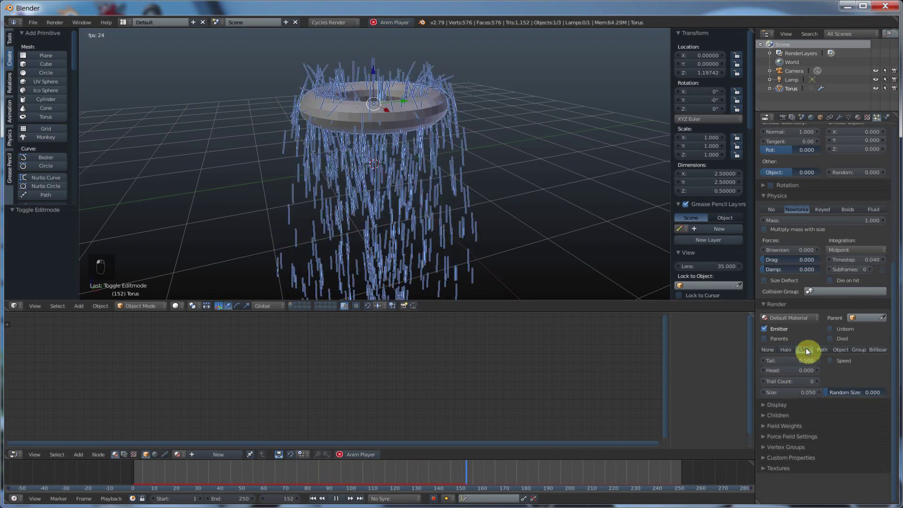
{"action": "left_click_drag", "start_coordinate": [433, 192], "coordinate": [435, 250]}
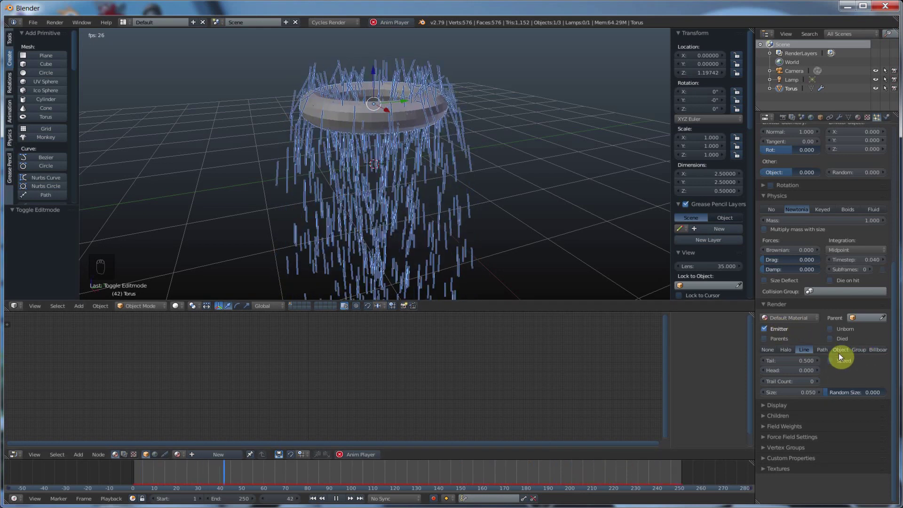
{"action": "left_click", "coordinate": [841, 354]}
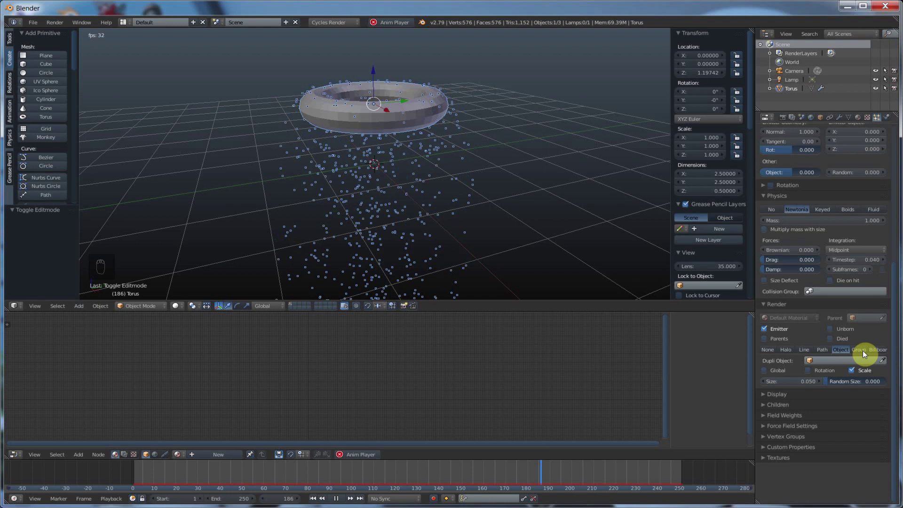
{"action": "left_click_drag", "start_coordinate": [860, 352], "coordinate": [855, 367]}
{"action": "middle_click", "coordinate": [854, 367]}
{"action": "left_click_drag", "start_coordinate": [850, 370], "coordinate": [880, 352]}
{"action": "left_click", "coordinate": [879, 352]}
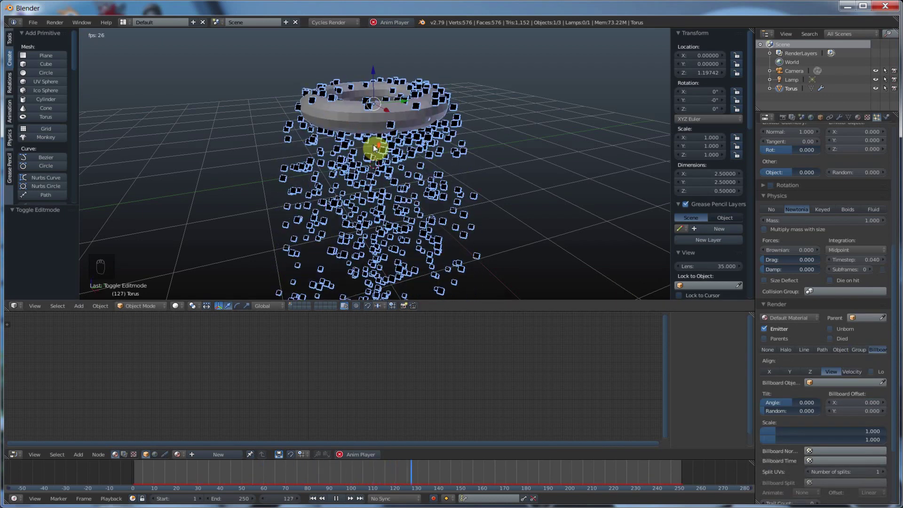
{"action": "left_click_drag", "start_coordinate": [375, 146], "coordinate": [263, 71]}
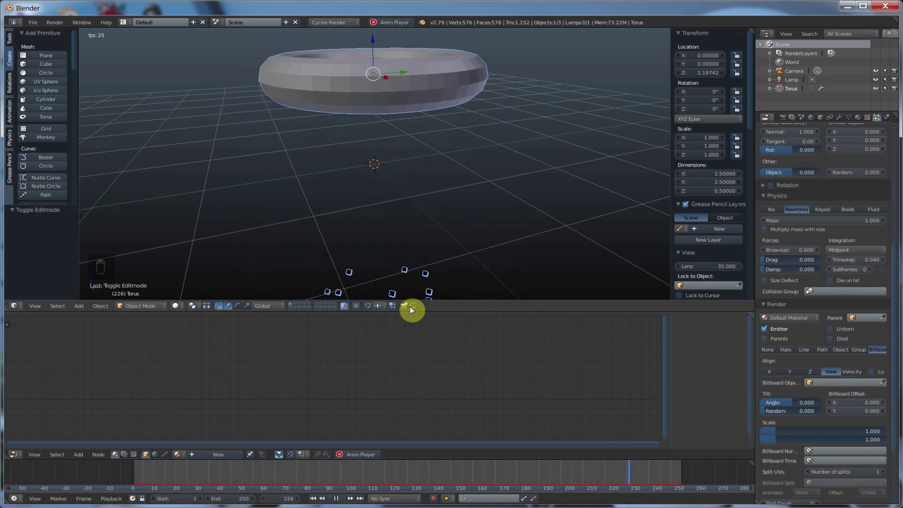
{"action": "left_click_drag", "start_coordinate": [391, 223], "coordinate": [293, 71]}
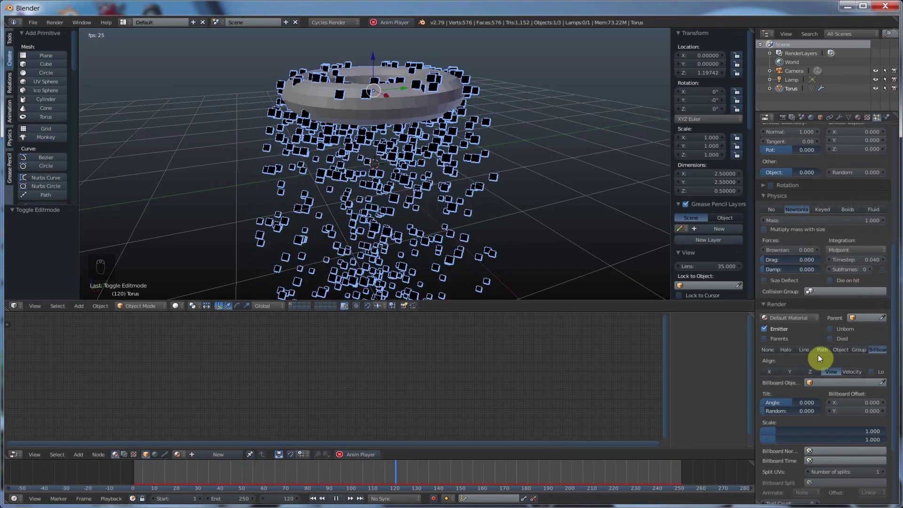
Step: Settle on Path rendering with Trail Count 1 and play the timeline
{"action": "left_click", "coordinate": [826, 352]}
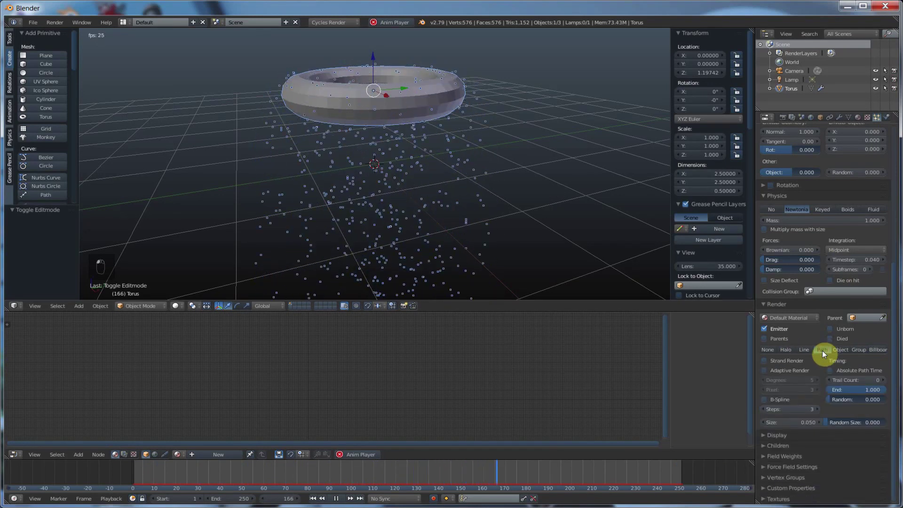
{"action": "left_click_drag", "start_coordinate": [819, 363], "coordinate": [822, 380]}
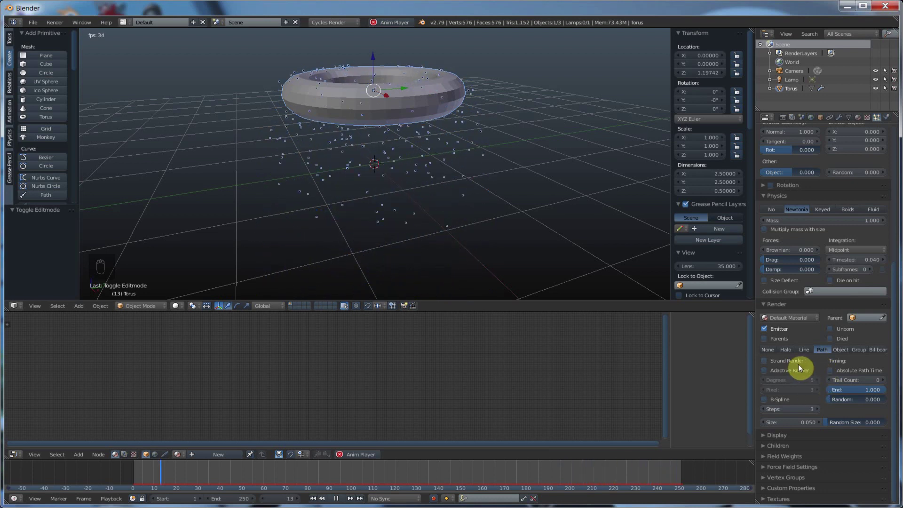
{"action": "left_click", "coordinate": [770, 363]}
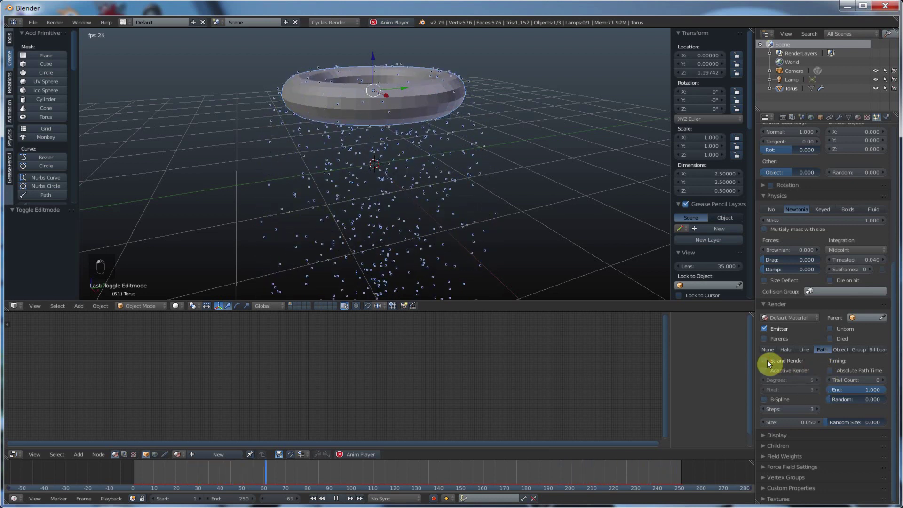
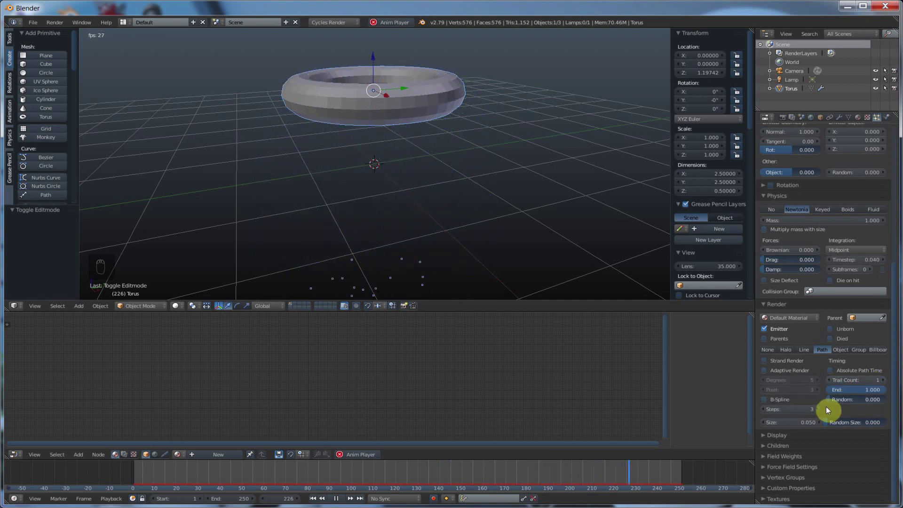
Step: Raise the path Trail Count to 4 and expand the Children panel
{"action": "left_click_drag", "start_coordinate": [673, 323], "coordinate": [804, 383]}
{"action": "left_click_drag", "start_coordinate": [803, 384], "coordinate": [806, 394]}
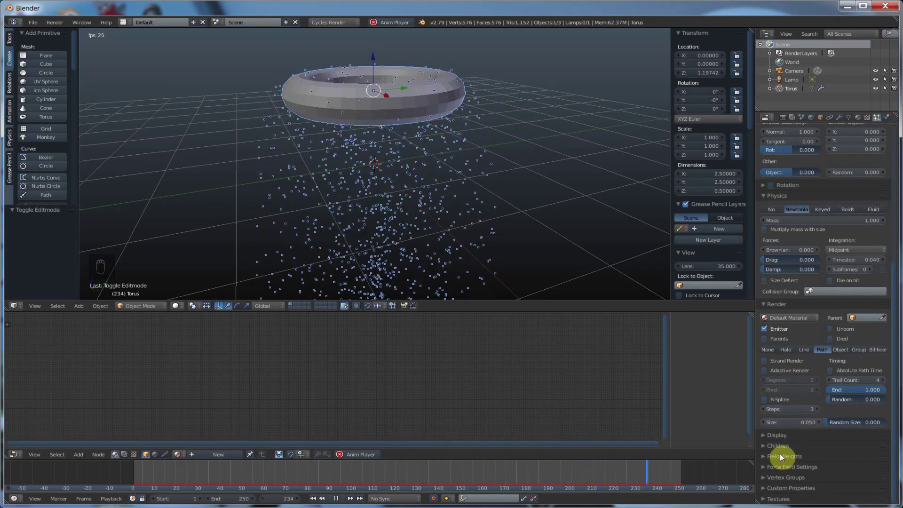
{"action": "left_click_drag", "start_coordinate": [807, 438], "coordinate": [787, 421]}
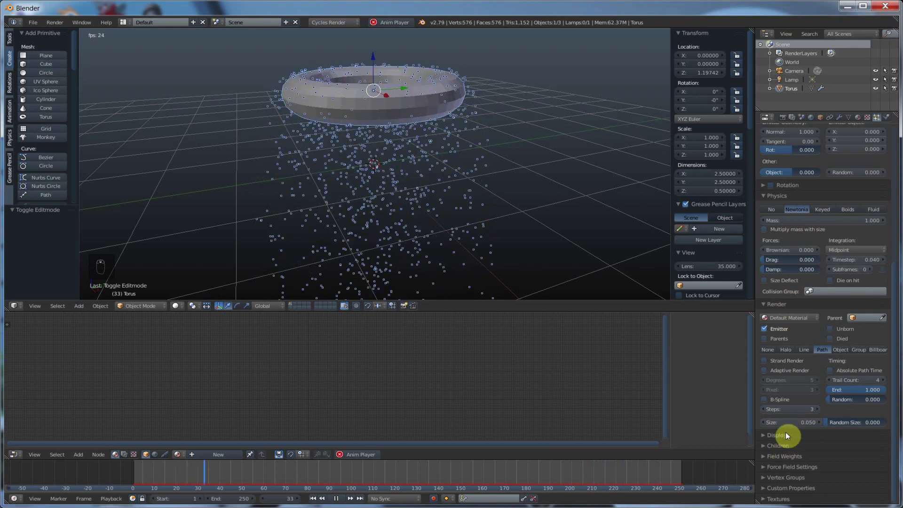
{"action": "middle_click", "coordinate": [784, 493]}
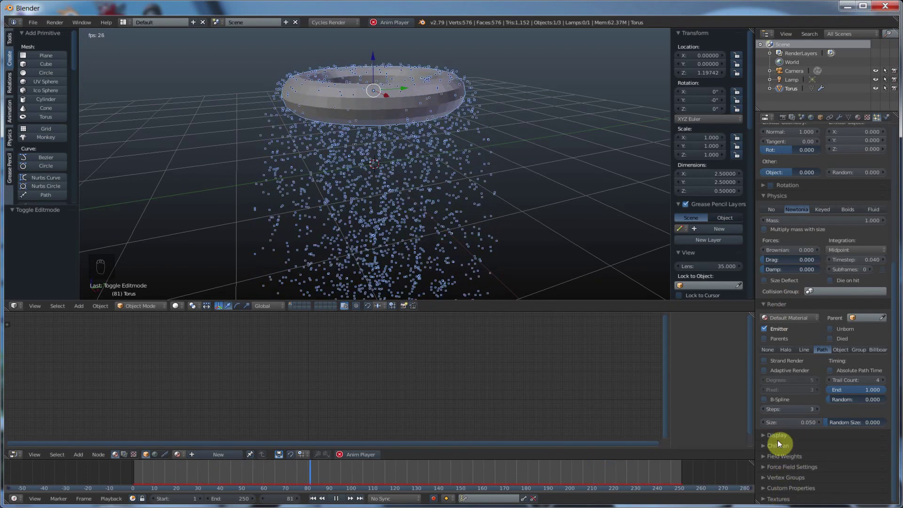
{"action": "left_click", "coordinate": [785, 447]}
Step: Cut the Emission Number from 5000 to 1000 and rewind the animation to frame 1
{"action": "left_click_drag", "start_coordinate": [786, 449], "coordinate": [857, 165]}
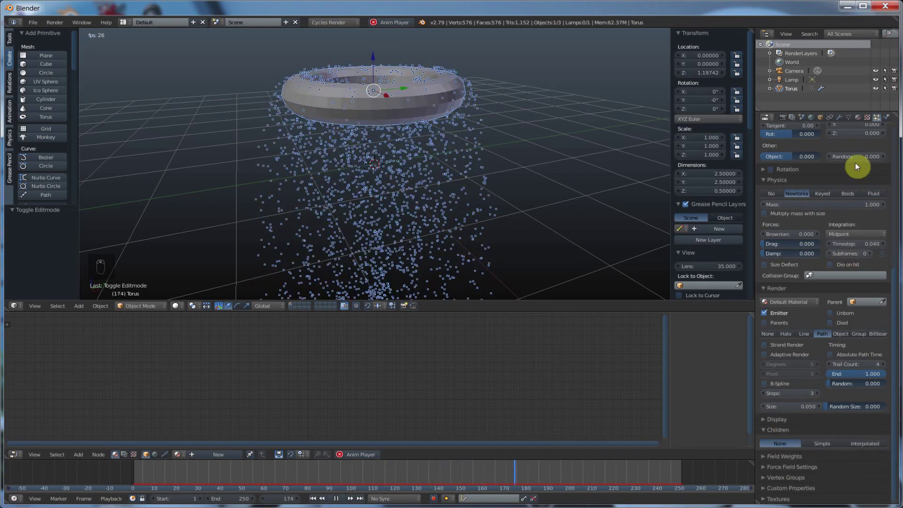
{"action": "left_click_drag", "start_coordinate": [844, 302], "coordinate": [841, 321]}
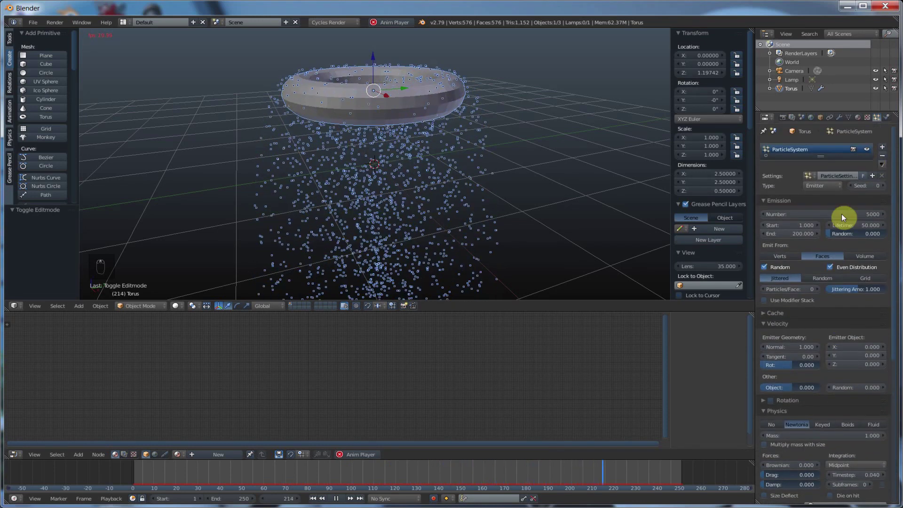
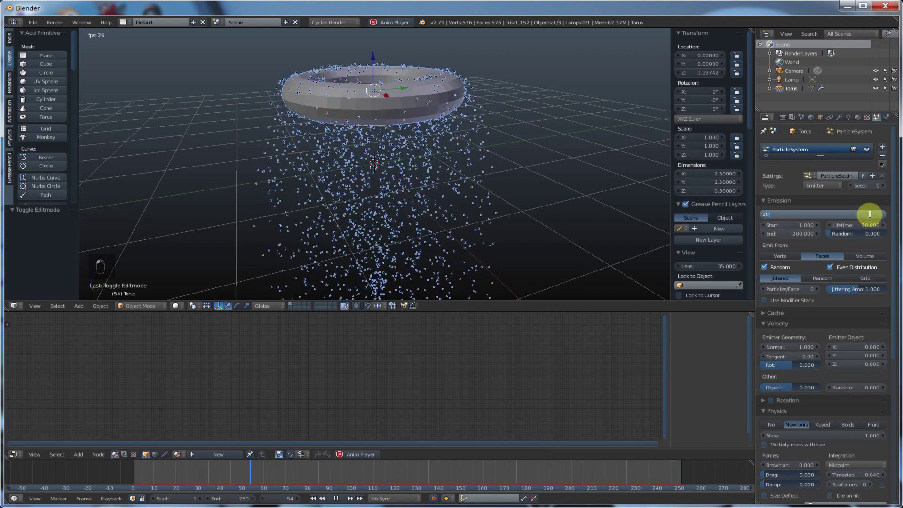
{"action": "key", "text": "KP_0"}
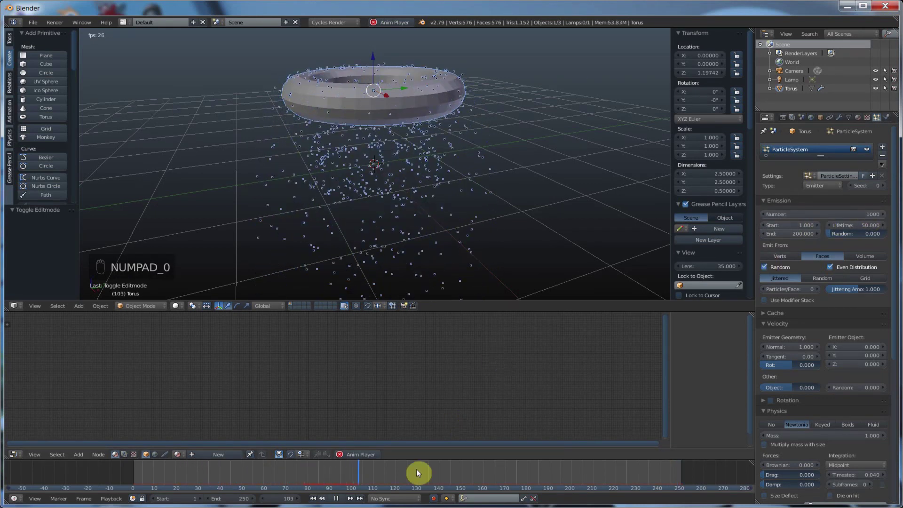
{"action": "left_click_drag", "start_coordinate": [318, 502], "coordinate": [339, 501]}
Step: Enable Simple child particles and play the animation to see the denser falling cloud
{"action": "left_click_drag", "start_coordinate": [339, 502], "coordinate": [316, 501]}
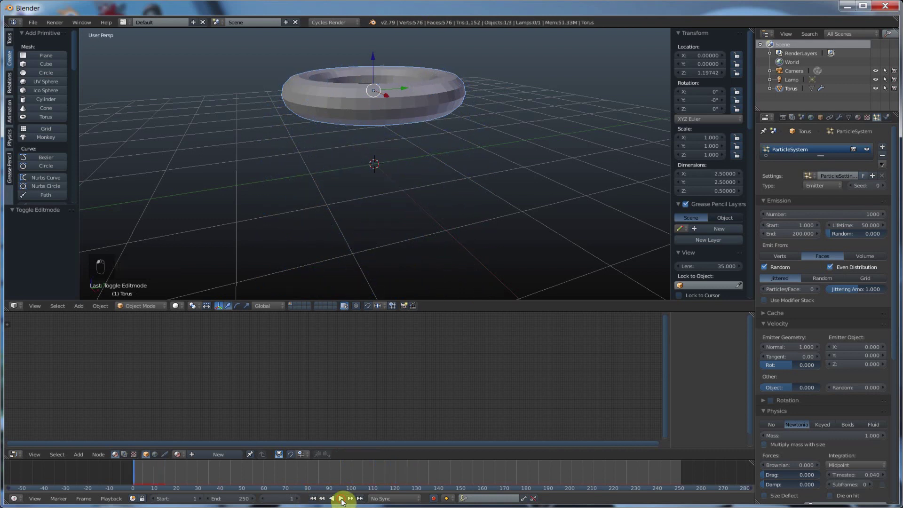
{"action": "left_click_drag", "start_coordinate": [847, 379], "coordinate": [836, 451]}
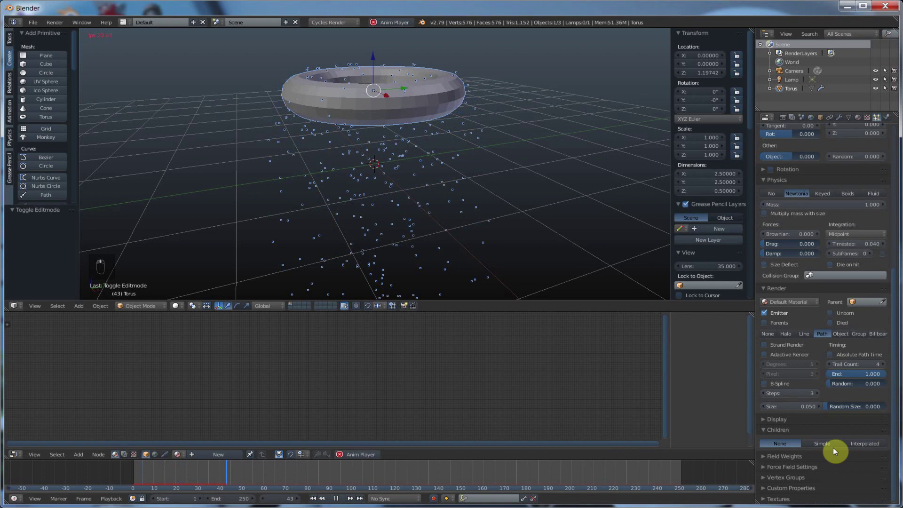
{"action": "middle_click", "coordinate": [832, 447]}
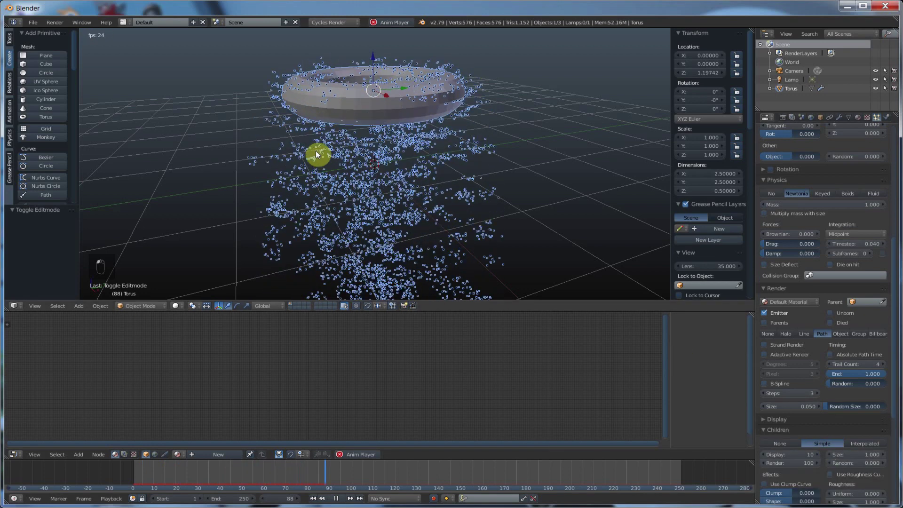
{"action": "left_click_drag", "start_coordinate": [282, 92], "coordinate": [789, 372]}
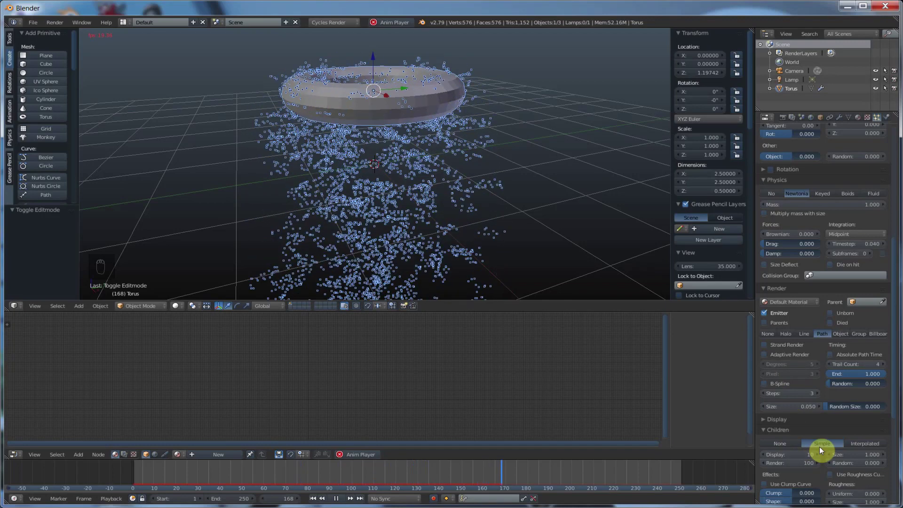
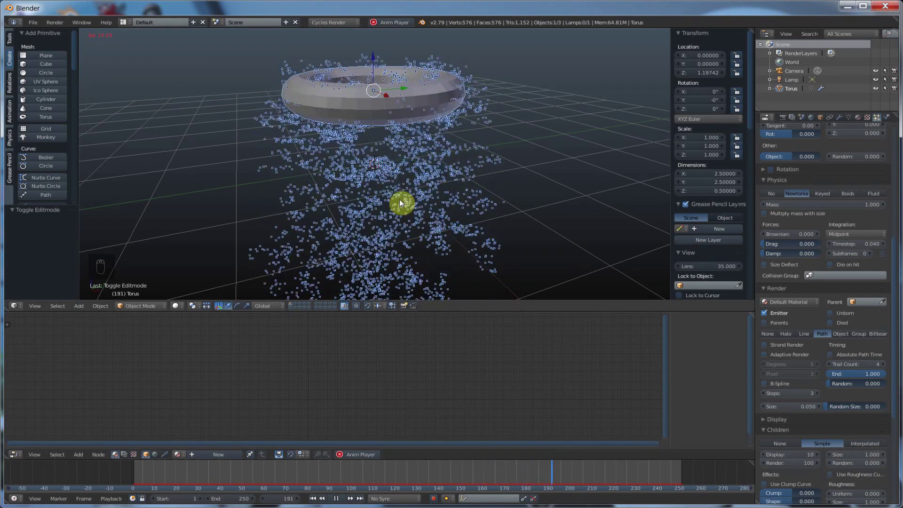
Step: Try child Clump at 1 and -1, then reset it to 0 while watching playback
{"action": "left_click_drag", "start_coordinate": [817, 493], "coordinate": [770, 383]}
{"action": "left_click", "coordinate": [771, 383]}
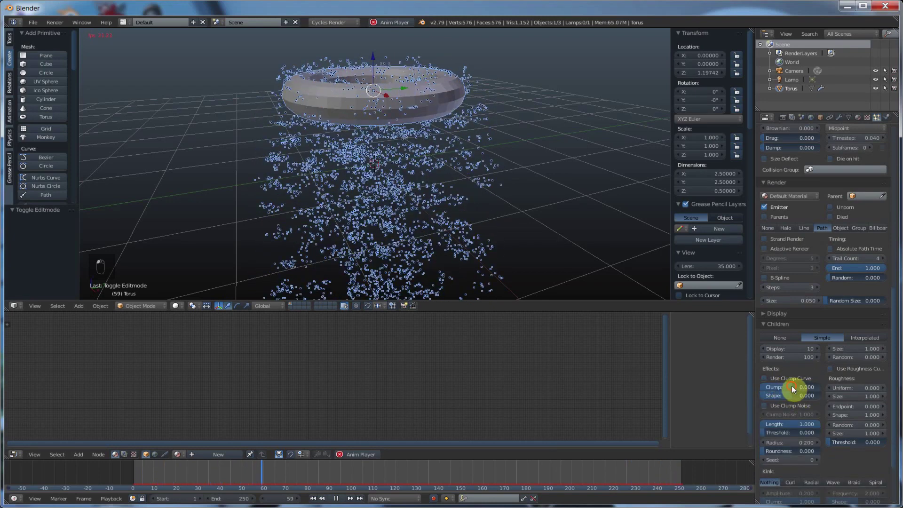
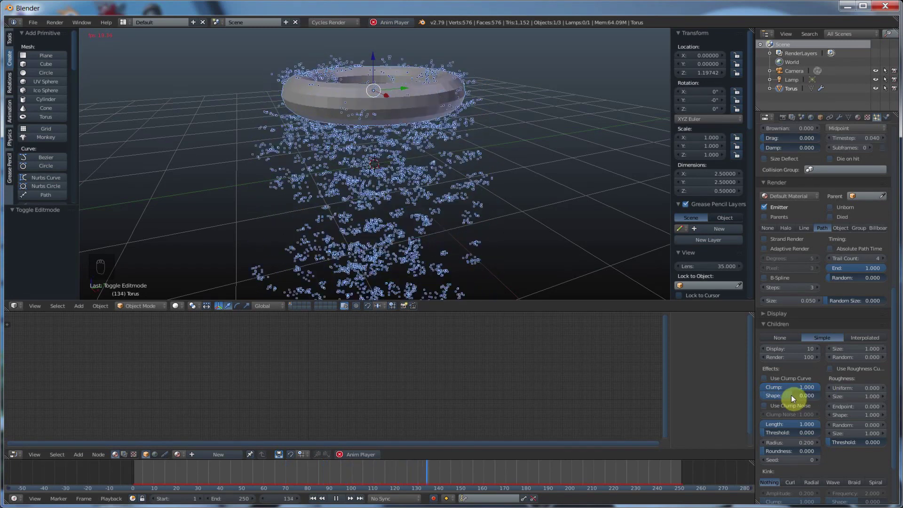
{"action": "left_click", "coordinate": [811, 389]}
{"action": "left_click_drag", "start_coordinate": [501, 233], "coordinate": [315, 194]}
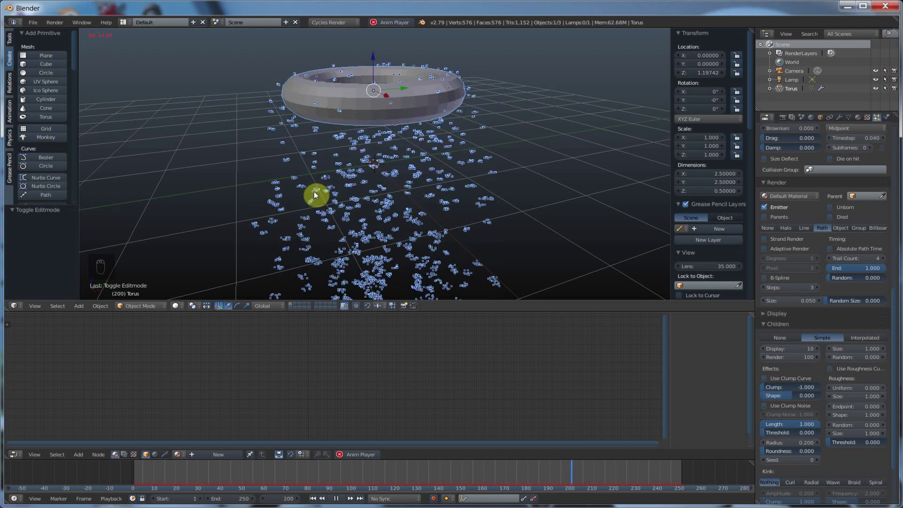
{"action": "left_click", "coordinate": [773, 392]}
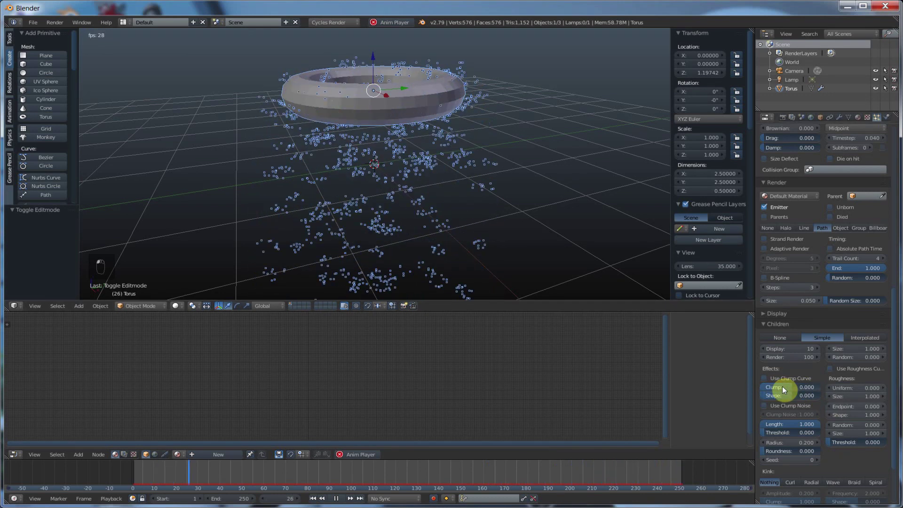
{"action": "left_click_drag", "start_coordinate": [331, 207], "coordinate": [291, 215]}
{"action": "left_click_drag", "start_coordinate": [291, 215], "coordinate": [789, 406]}
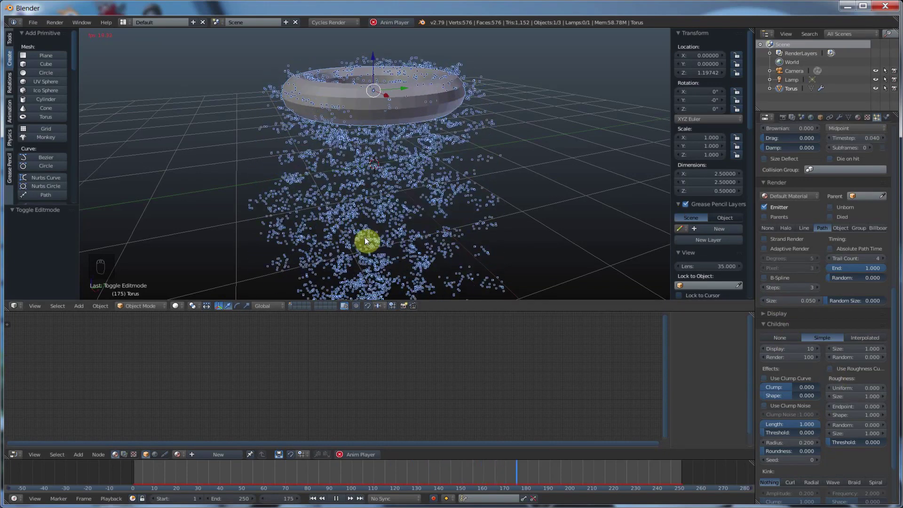
Step: Toggle children between None and Interpolated, leave them sparse, and scroll up to the Newtonian Physics panel
{"action": "left_click_drag", "start_coordinate": [871, 341], "coordinate": [415, 127]}
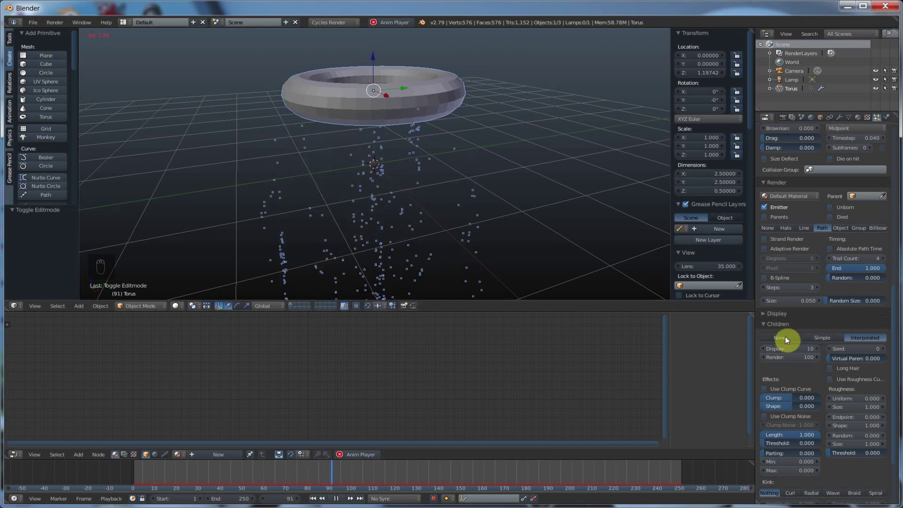
{"action": "left_click", "coordinate": [787, 339]}
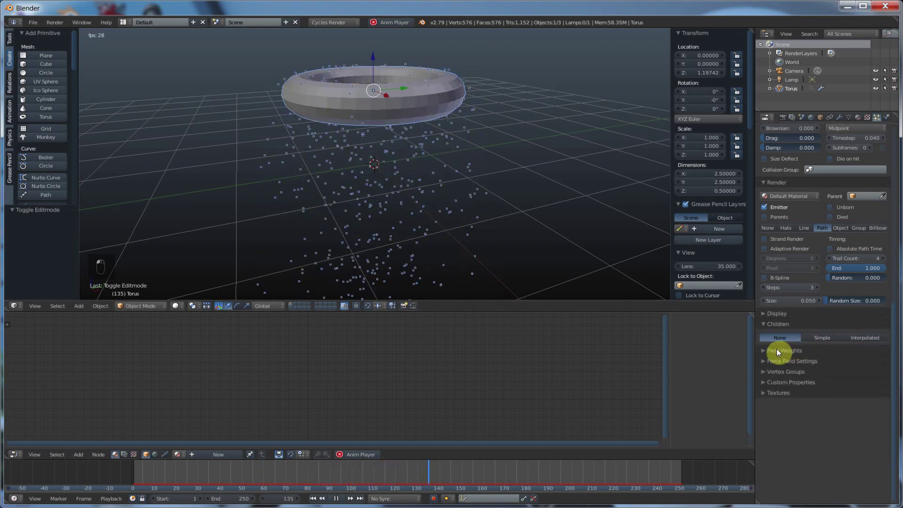
{"action": "left_click_drag", "start_coordinate": [869, 337], "coordinate": [819, 362]}
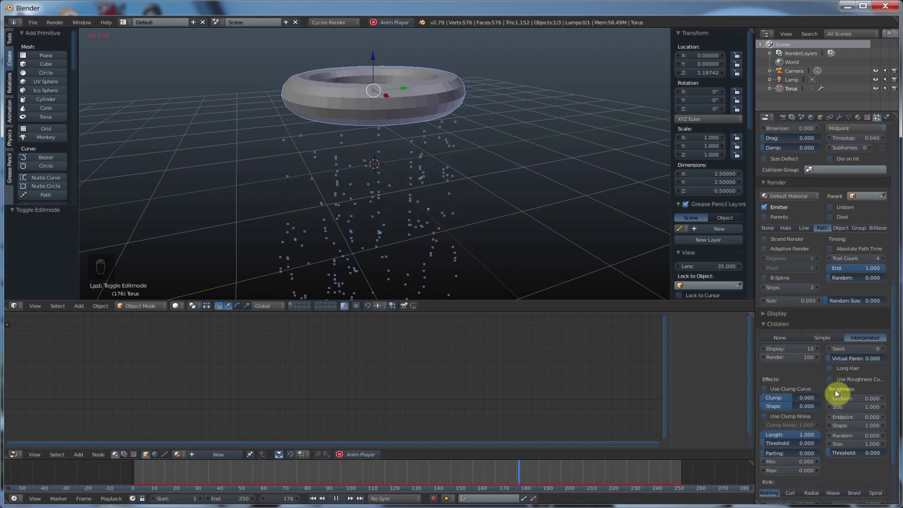
{"action": "left_click_drag", "start_coordinate": [834, 372], "coordinate": [832, 406]}
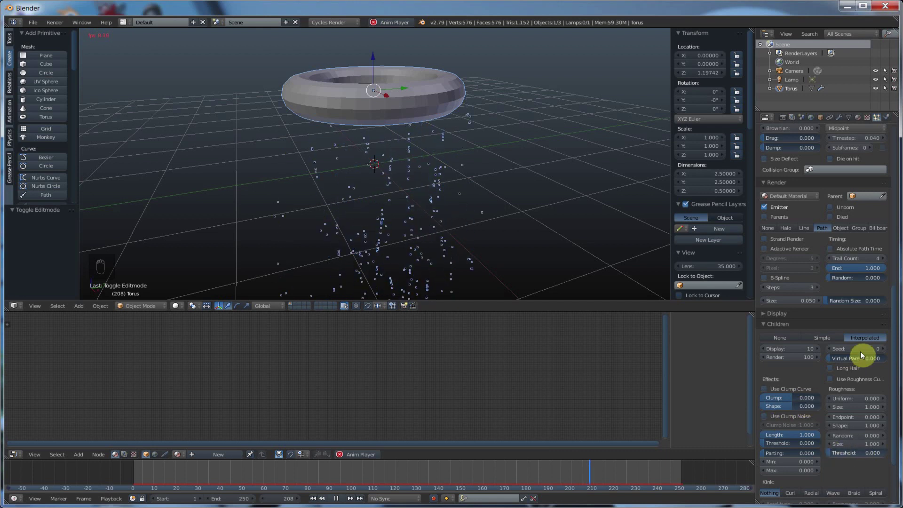
{"action": "left_click_drag", "start_coordinate": [783, 337], "coordinate": [782, 352]}
{"action": "left_click_drag", "start_coordinate": [784, 368], "coordinate": [783, 396]}
{"action": "left_click_drag", "start_coordinate": [783, 396], "coordinate": [799, 458]}
{"action": "left_click_drag", "start_coordinate": [800, 459], "coordinate": [456, 208]}
{"action": "left_click_drag", "start_coordinate": [776, 393], "coordinate": [803, 412]}
Step: Switch particle physics to Boids with Min Air Speed 0.189 and watch them swarm around the torus
{"action": "middle_click", "coordinate": [802, 413]}
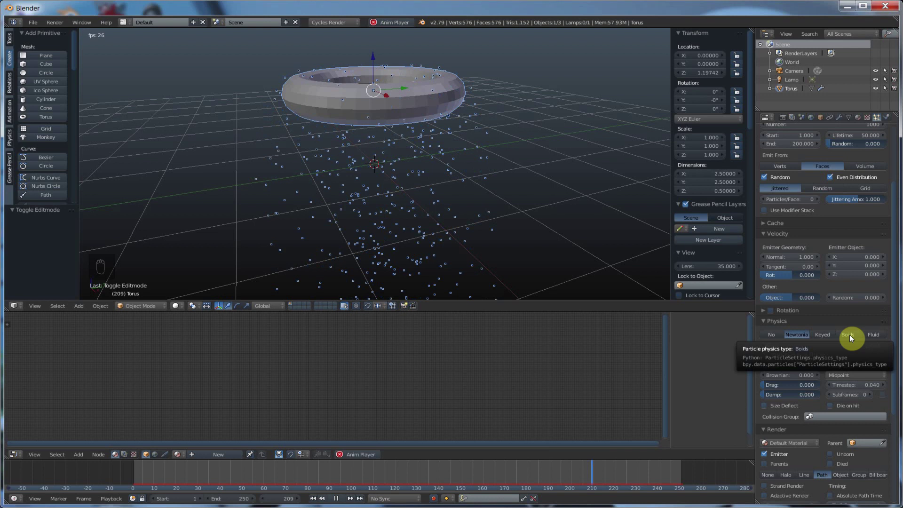
{"action": "left_click", "coordinate": [851, 337]}
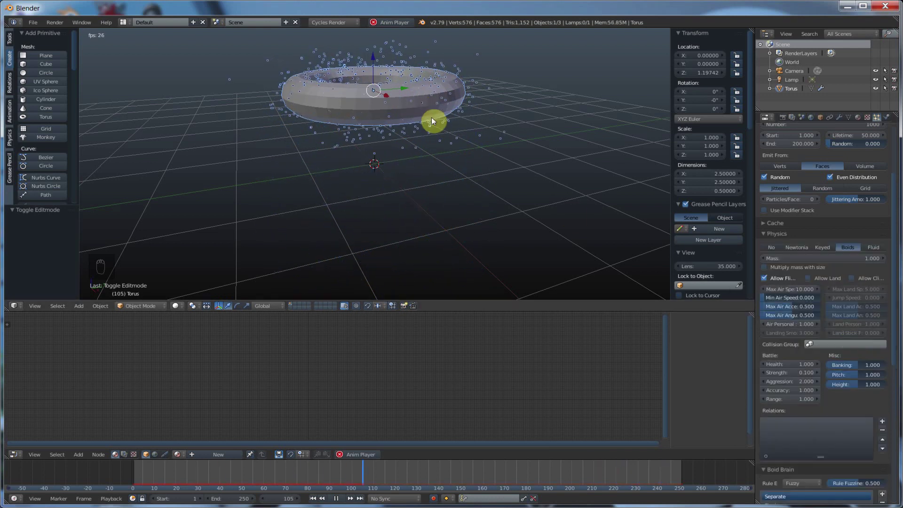
{"action": "left_click_drag", "start_coordinate": [499, 116], "coordinate": [412, 126]}
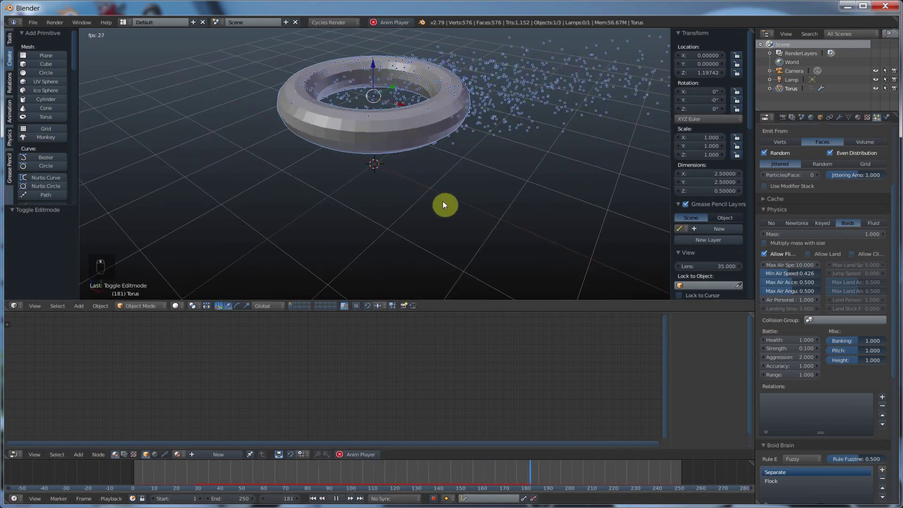
{"action": "left_click_drag", "start_coordinate": [465, 197], "coordinate": [520, 85]}
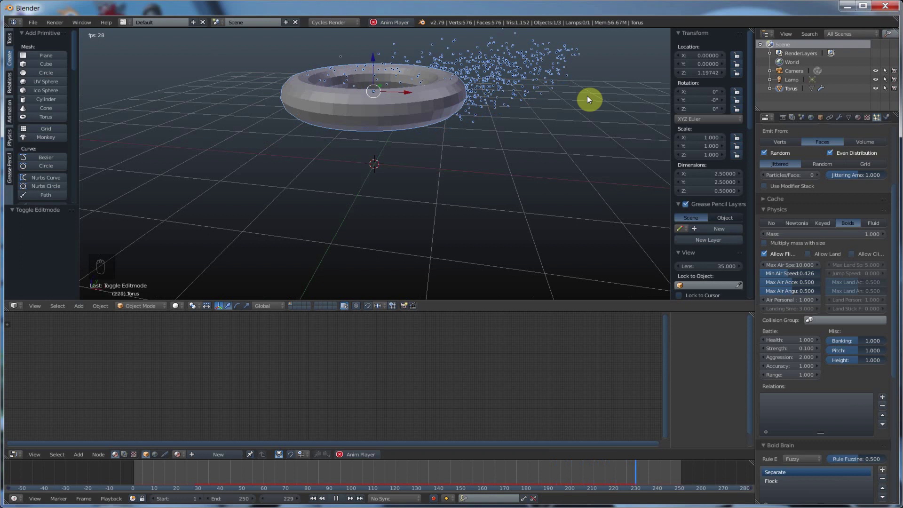
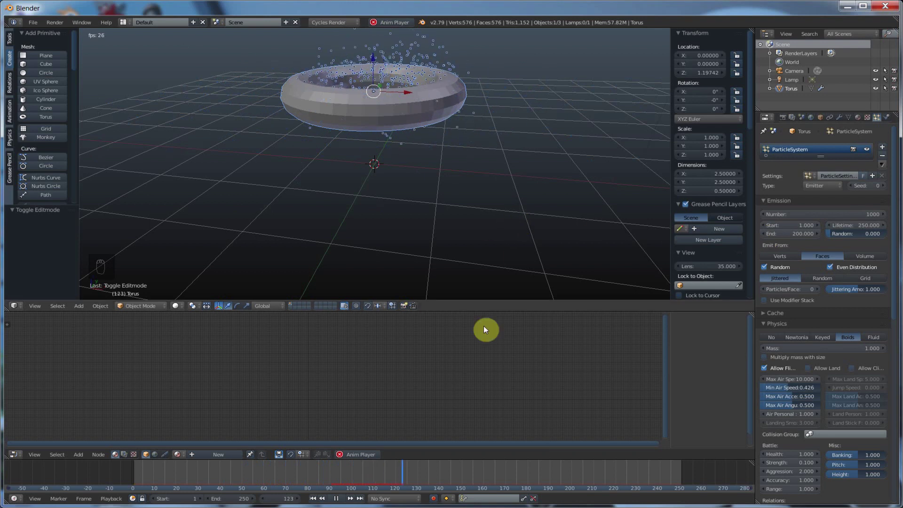
{"action": "left_click_drag", "start_coordinate": [520, 211], "coordinate": [836, 350]}
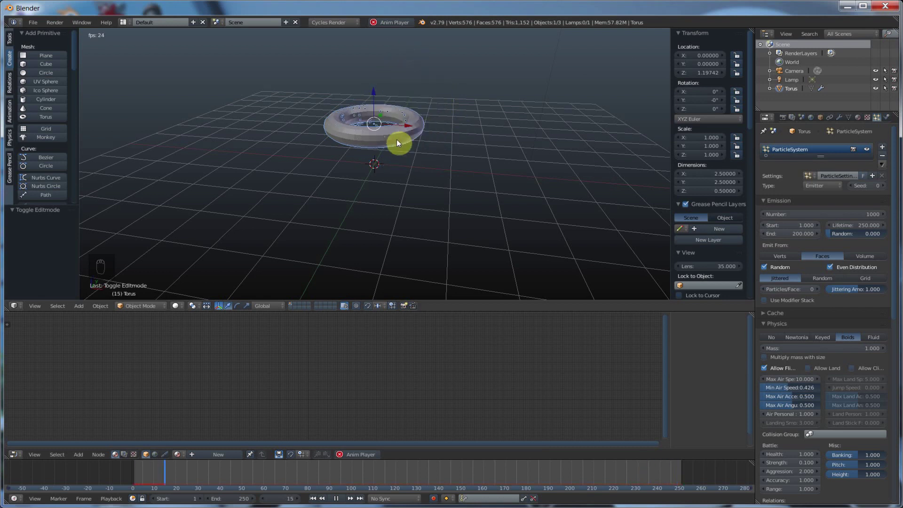
{"action": "middle_click", "coordinate": [396, 164]}
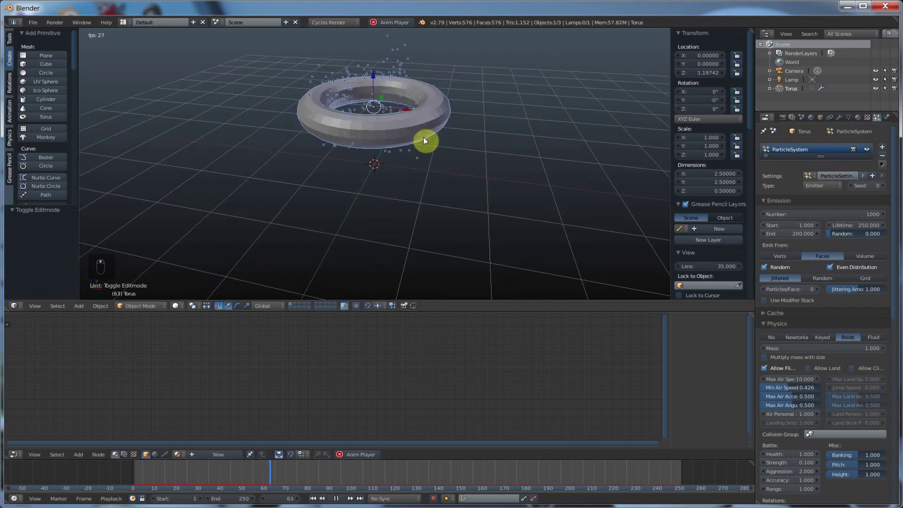
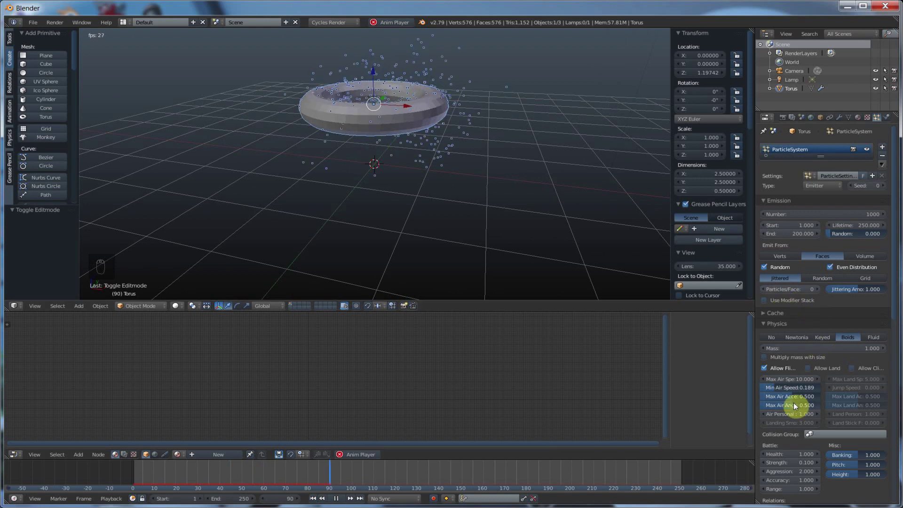
Step: Tick Allow Land and lower the boids' maximum air and angular acceleration while viewing side-on
{"action": "left_click_drag", "start_coordinate": [819, 388], "coordinate": [824, 324]}
{"action": "left_click_drag", "start_coordinate": [574, 200], "coordinate": [598, 194]}
{"action": "left_click_drag", "start_coordinate": [611, 188], "coordinate": [608, 96]}
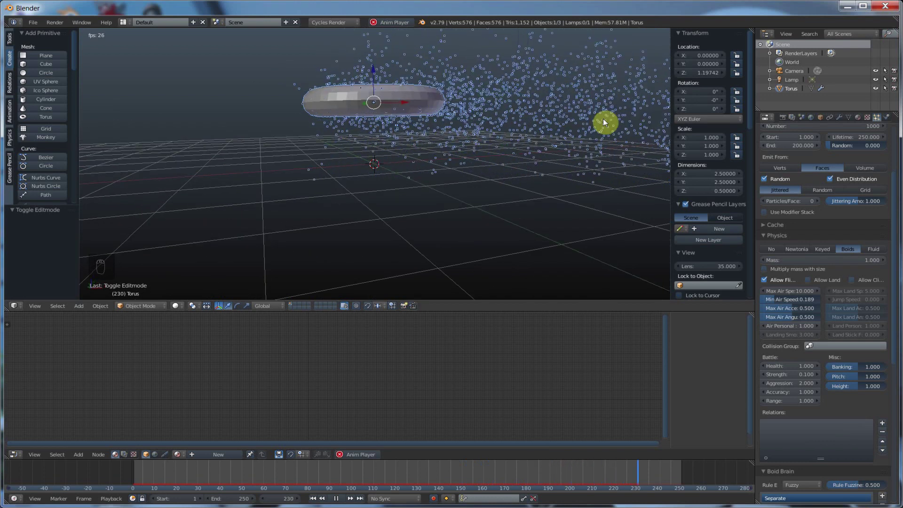
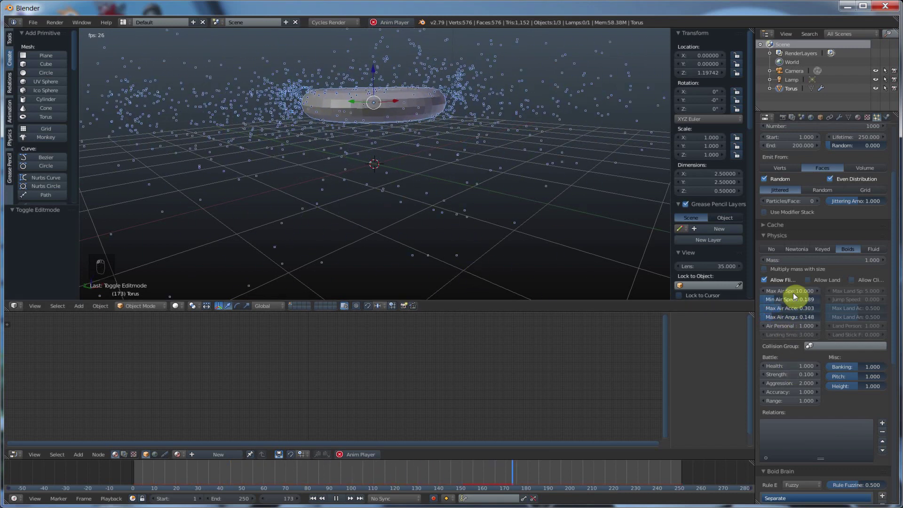
{"action": "left_click_drag", "start_coordinate": [801, 288], "coordinate": [808, 282]}
{"action": "left_click_drag", "start_coordinate": [807, 282], "coordinate": [442, 226]}
{"action": "middle_click", "coordinate": [442, 226]}
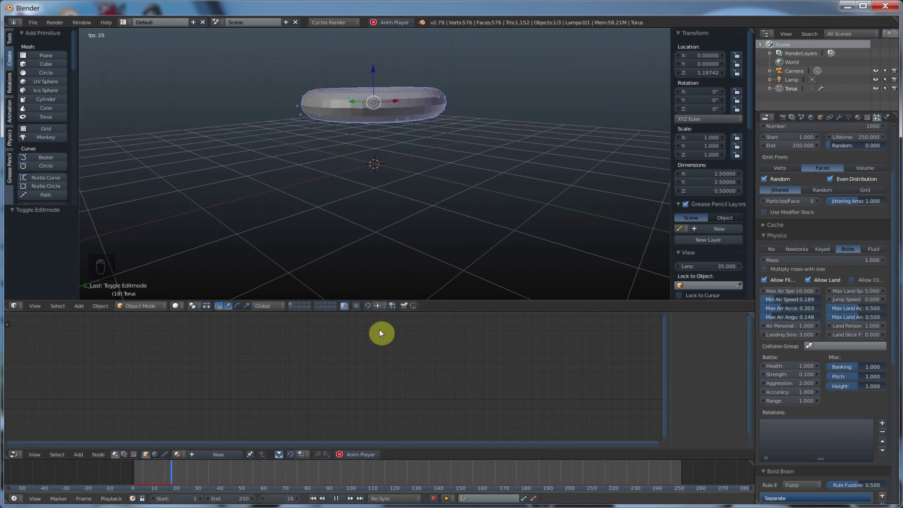
Step: Set Min Air Speed, Max Air Acceleration and Max Air Angular Acceleration to 1.0 and follow the streaming flock
{"action": "left_click_drag", "start_coordinate": [467, 162], "coordinate": [462, 174]}
{"action": "left_click_drag", "start_coordinate": [463, 173], "coordinate": [340, 89]}
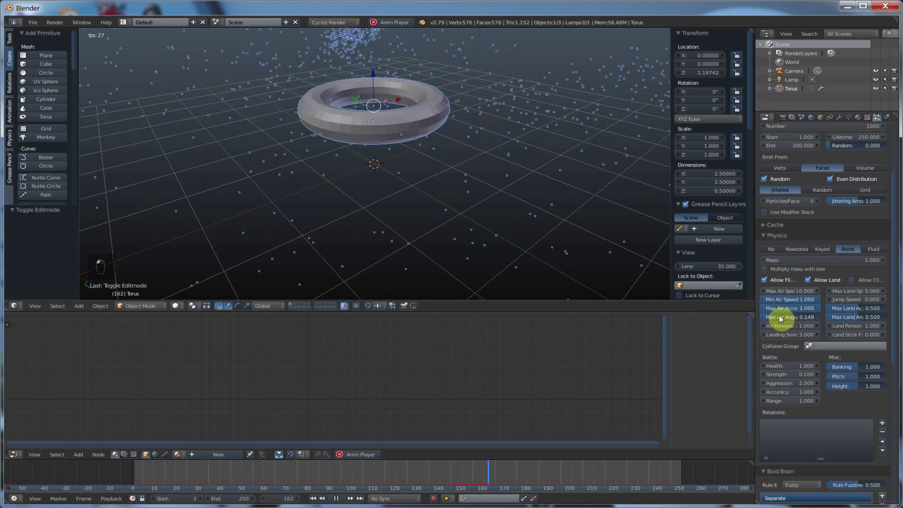
{"action": "left_click", "coordinate": [823, 318]}
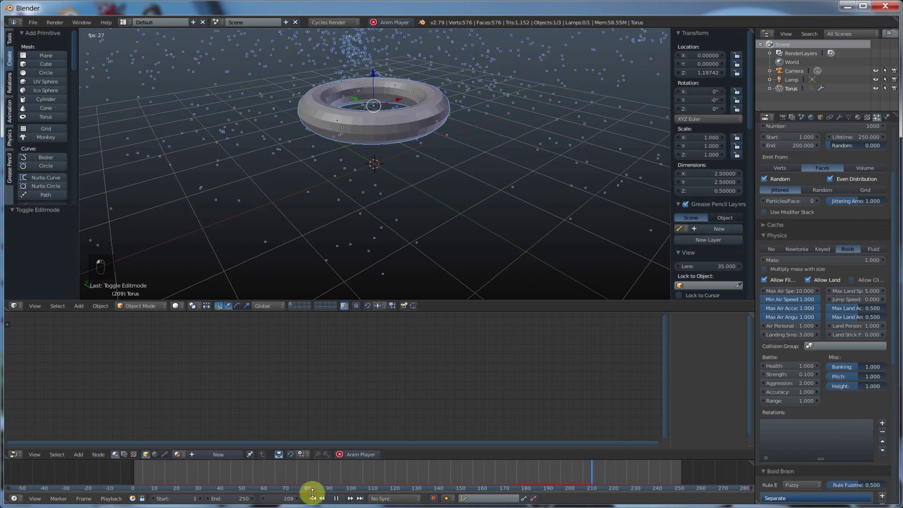
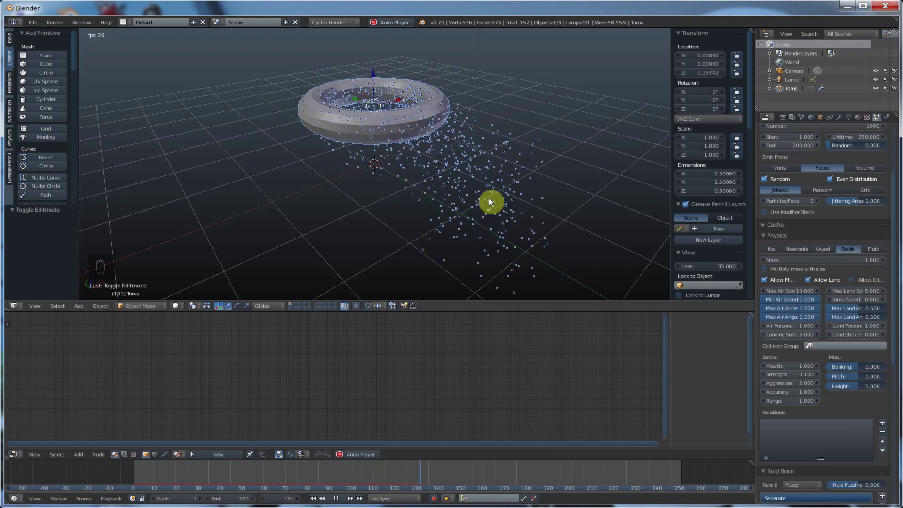
{"action": "left_click_drag", "start_coordinate": [506, 235], "coordinate": [429, 249]}
{"action": "middle_click", "coordinate": [429, 250]}
{"action": "middle_click", "coordinate": [425, 250]}
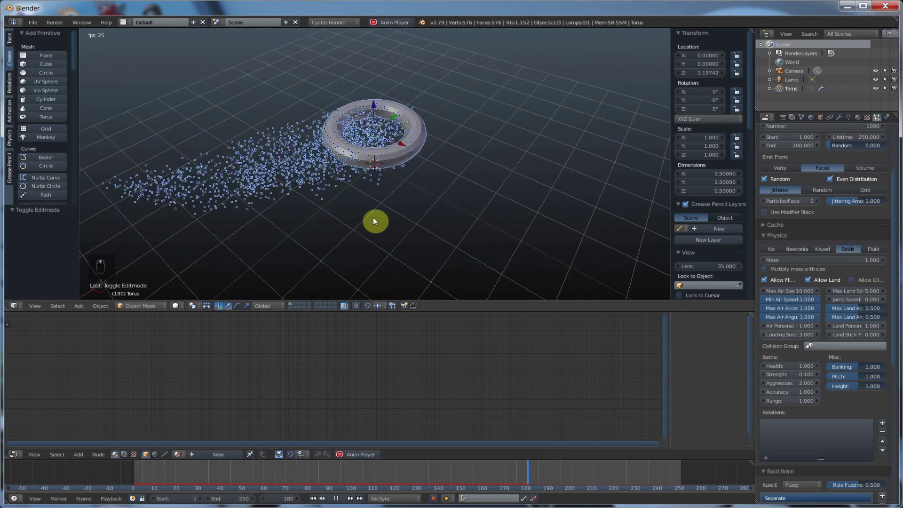
{"action": "left_click_drag", "start_coordinate": [227, 188], "coordinate": [231, 190]}
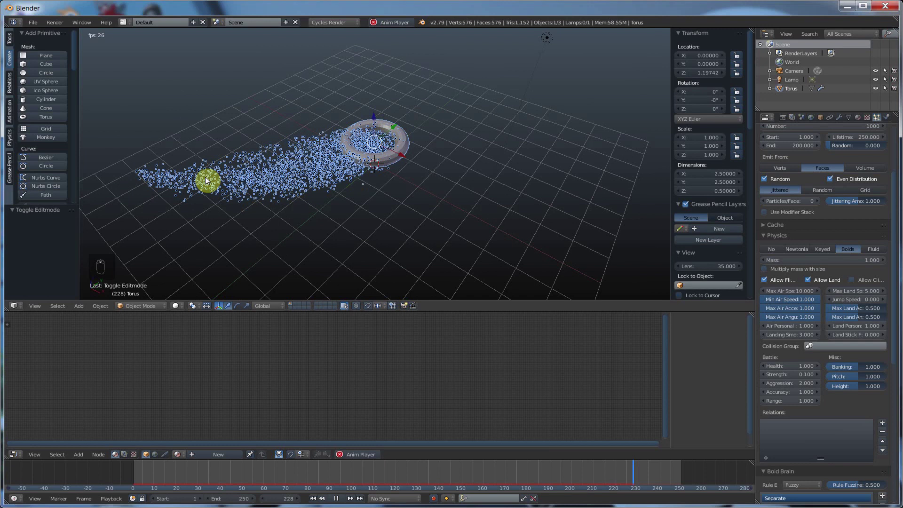
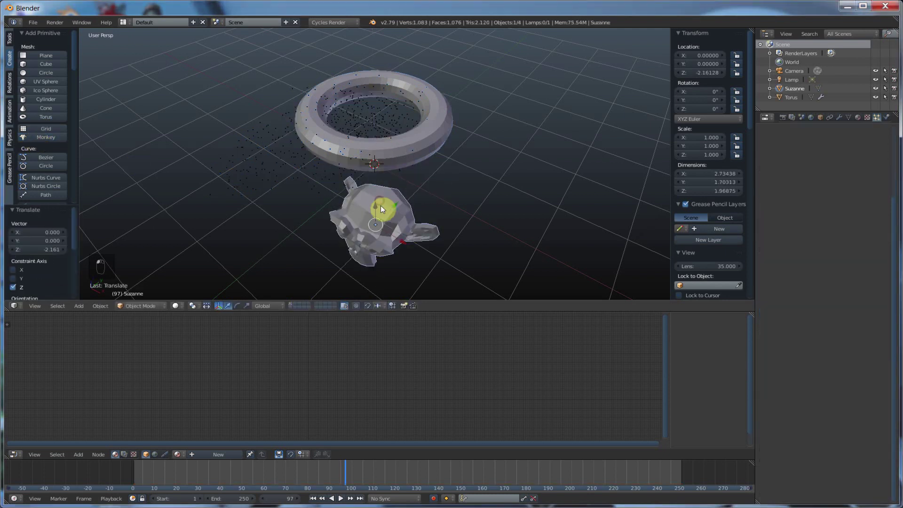
Step: Add a Suzanne monkey mesh and scale it down small, then reselect the torus
{"action": "middle_click", "coordinate": [444, 207]}
{"action": "left_click", "coordinate": [446, 204]}
{"action": "middle_click", "coordinate": [446, 204]}
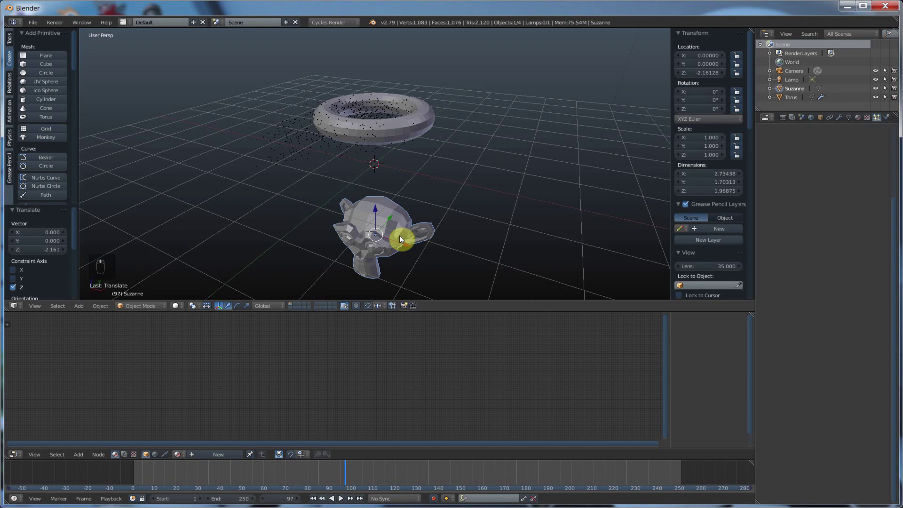
{"action": "key", "text": "s"}
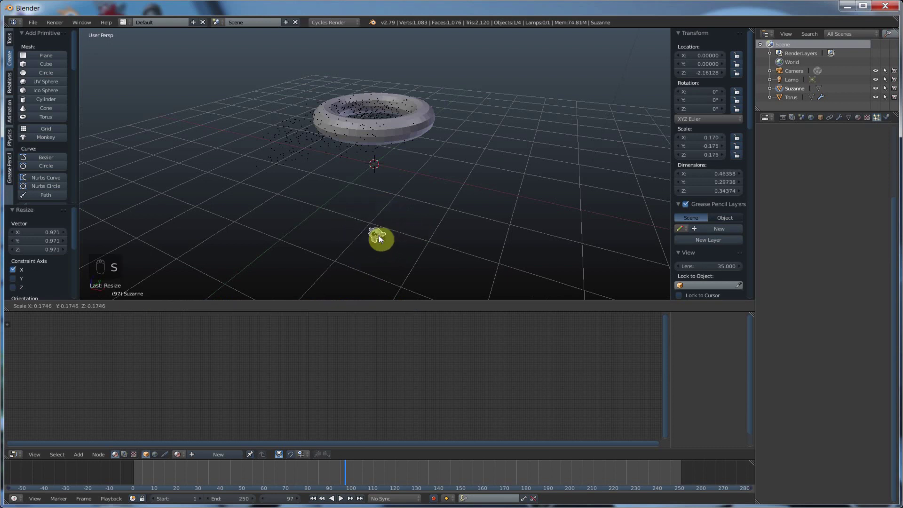
{"action": "left_click_drag", "start_coordinate": [605, 272], "coordinate": [302, 144]}
{"action": "left_click_drag", "start_coordinate": [309, 131], "coordinate": [328, 128]}
Step: Render the particles as Object duplicates of Suzanne at Size 0.05
{"action": "left_click_drag", "start_coordinate": [327, 128], "coordinate": [816, 362]}
{"action": "left_click_drag", "start_coordinate": [810, 385], "coordinate": [843, 355]}
{"action": "left_click_drag", "start_coordinate": [843, 354], "coordinate": [773, 363]}
{"action": "left_click_drag", "start_coordinate": [775, 363], "coordinate": [302, 171]}
Step: Enlarge the monkey copies to Size 0.24 and zoom in on the scattered monkeys over the grid
{"action": "middle_click", "coordinate": [303, 171]}
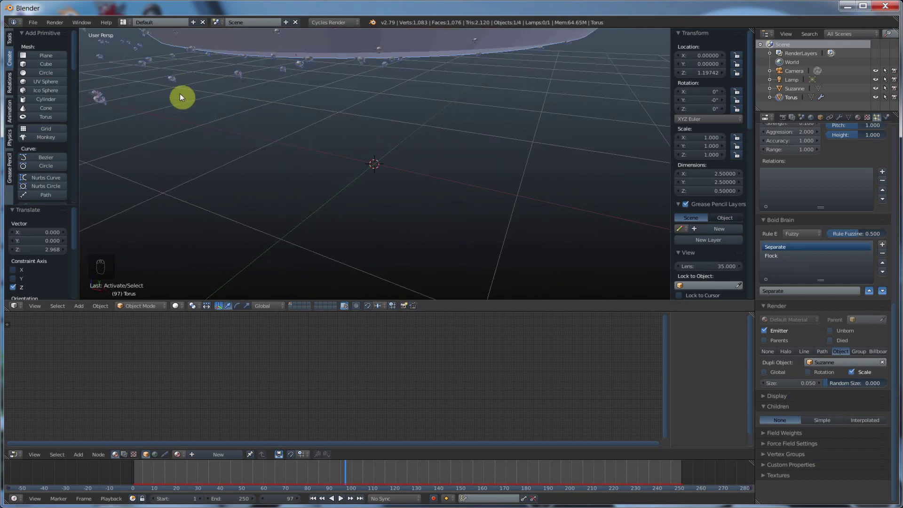
{"action": "left_click_drag", "start_coordinate": [183, 96], "coordinate": [197, 100]}
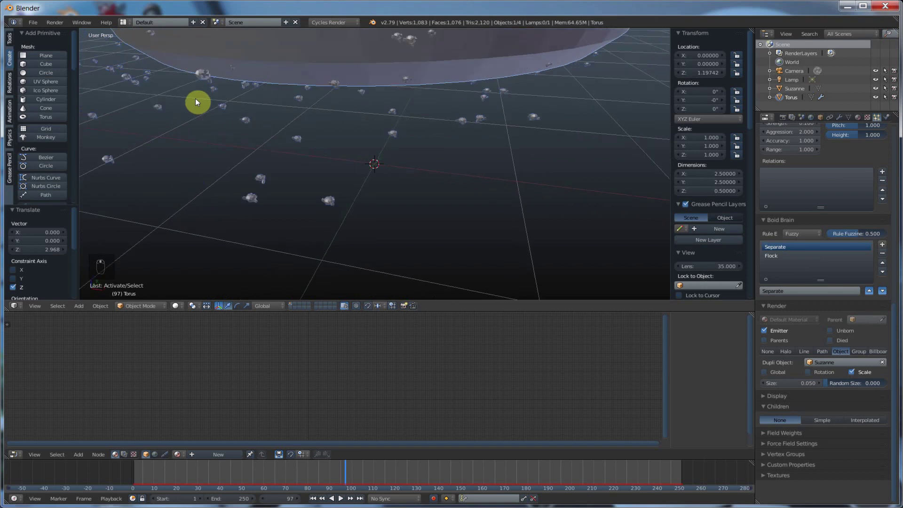
{"action": "left_click_drag", "start_coordinate": [400, 171], "coordinate": [464, 199]}
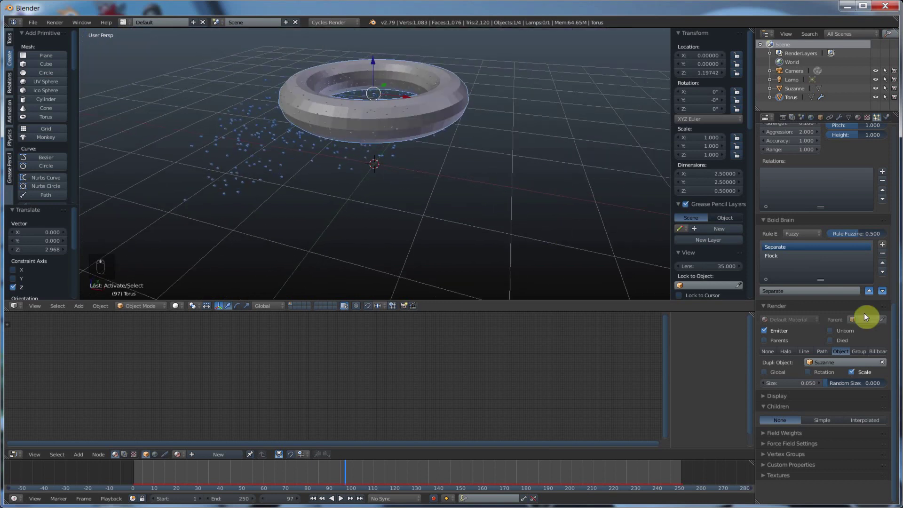
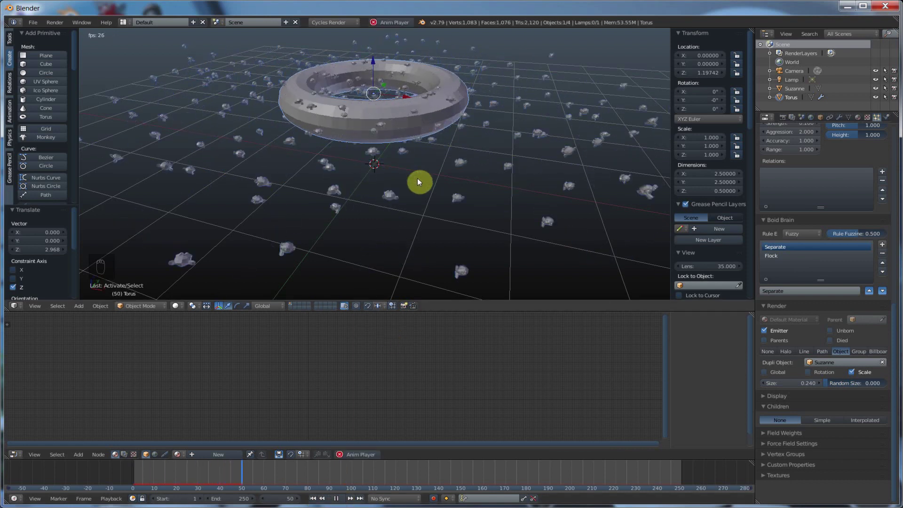
{"action": "middle_click", "coordinate": [419, 181]}
{"action": "middle_click", "coordinate": [420, 181]}
{"action": "middle_click", "coordinate": [419, 180]}
{"action": "middle_click", "coordinate": [420, 181]}
{"action": "middle_click", "coordinate": [420, 181]}
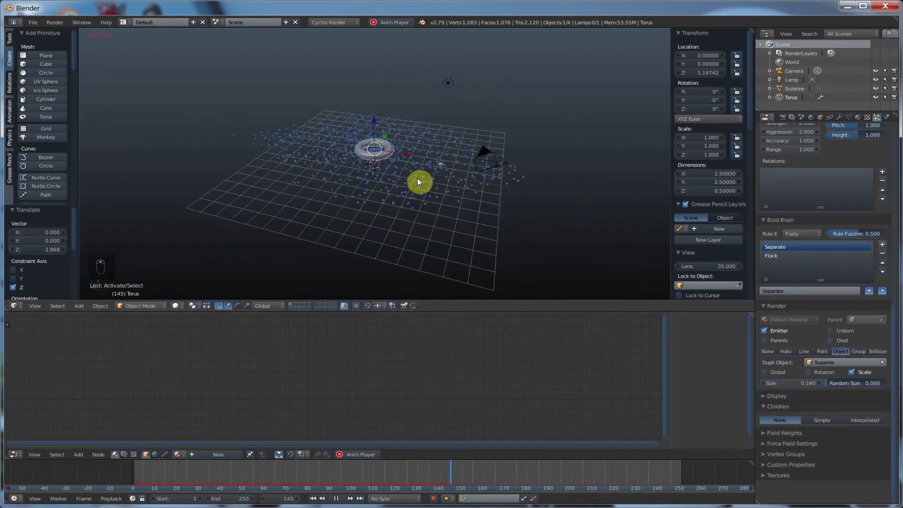
{"action": "left_click_drag", "start_coordinate": [418, 180], "coordinate": [419, 180]}
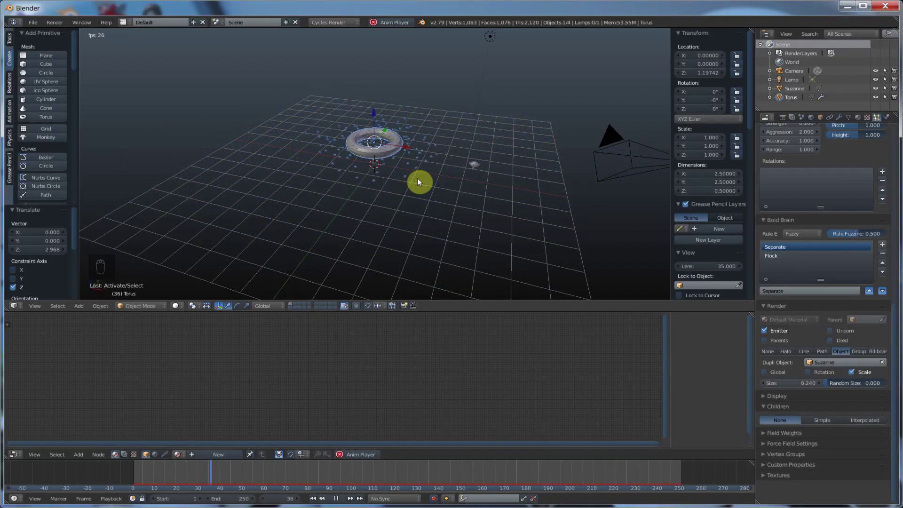
{"action": "middle_click", "coordinate": [373, 153]}
{"action": "left_click_drag", "start_coordinate": [374, 153], "coordinate": [384, 164]}
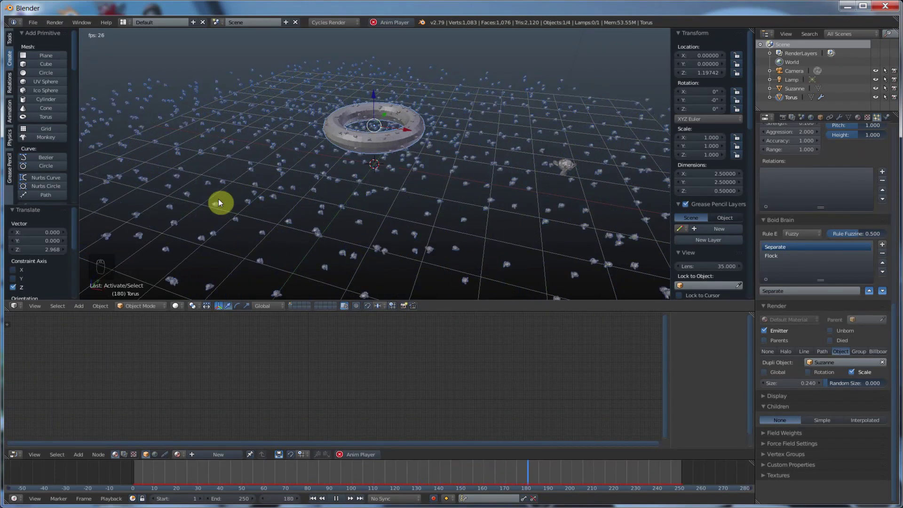
Step: Orbit and zoom around the torus inspecting the monkey particles, ending with render type on Group
{"action": "left_click_drag", "start_coordinate": [283, 180], "coordinate": [261, 188]}
{"action": "left_click_drag", "start_coordinate": [251, 171], "coordinate": [269, 194]}
{"action": "left_click_drag", "start_coordinate": [407, 206], "coordinate": [431, 199]}
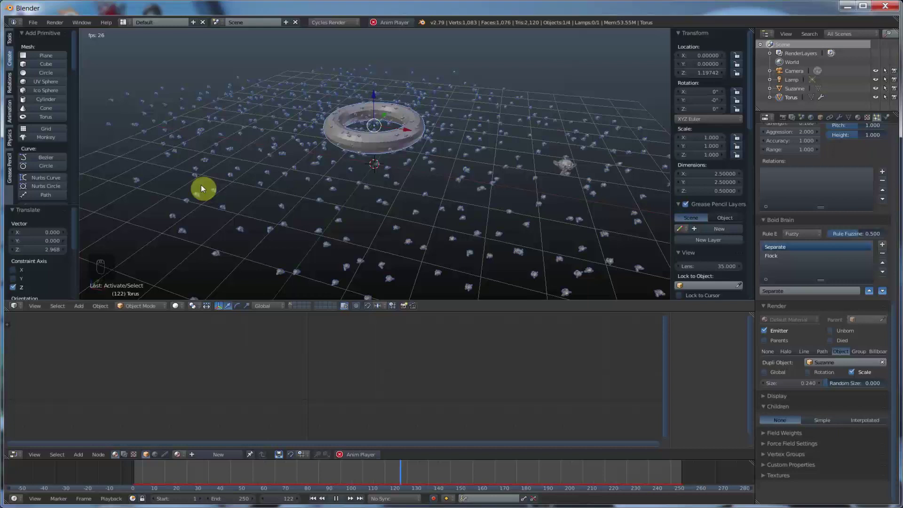
{"action": "left_click_drag", "start_coordinate": [428, 215], "coordinate": [371, 177]}
{"action": "middle_click", "coordinate": [372, 183]}
{"action": "middle_click", "coordinate": [371, 186]}
{"action": "middle_click", "coordinate": [373, 168]}
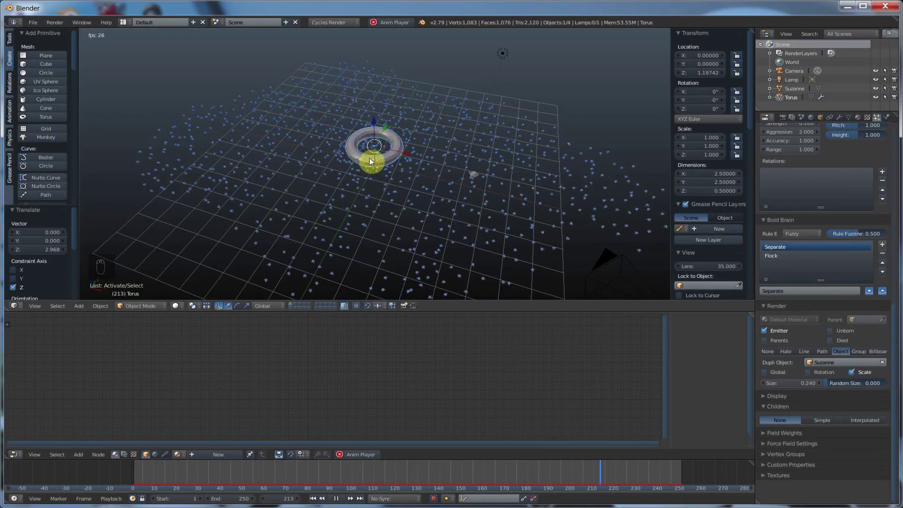
{"action": "left_click_drag", "start_coordinate": [362, 139], "coordinate": [375, 156]}
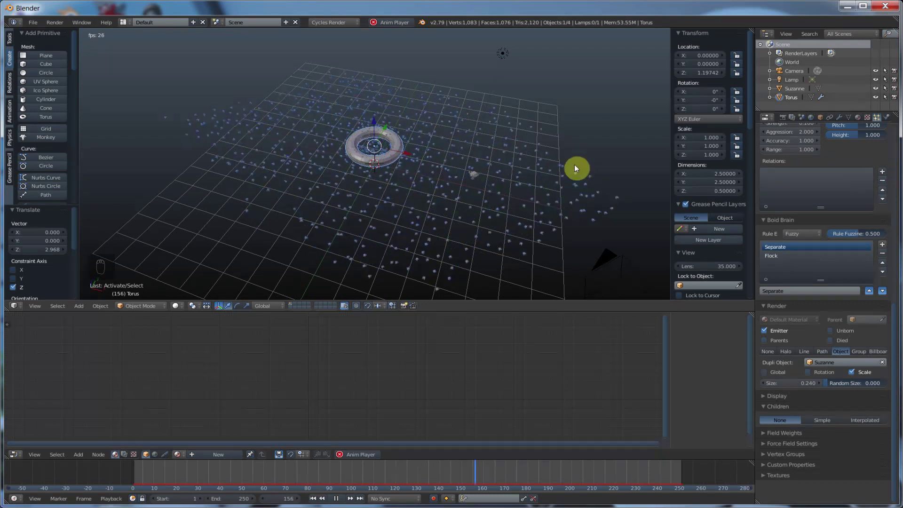
{"action": "middle_click", "coordinate": [382, 195]}
{"action": "middle_click", "coordinate": [383, 195]}
{"action": "middle_click", "coordinate": [383, 196]}
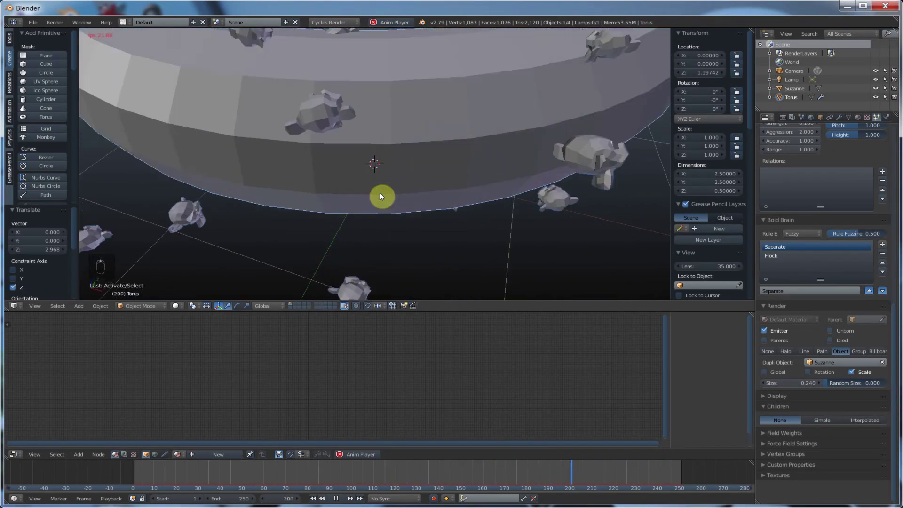
{"action": "middle_click", "coordinate": [383, 196]}
Step: Try Group rendering, return to Object with Suzanne, and tick Rotation
{"action": "left_click_drag", "start_coordinate": [383, 196], "coordinate": [860, 353]}
{"action": "left_click_drag", "start_coordinate": [860, 353], "coordinate": [810, 364]}
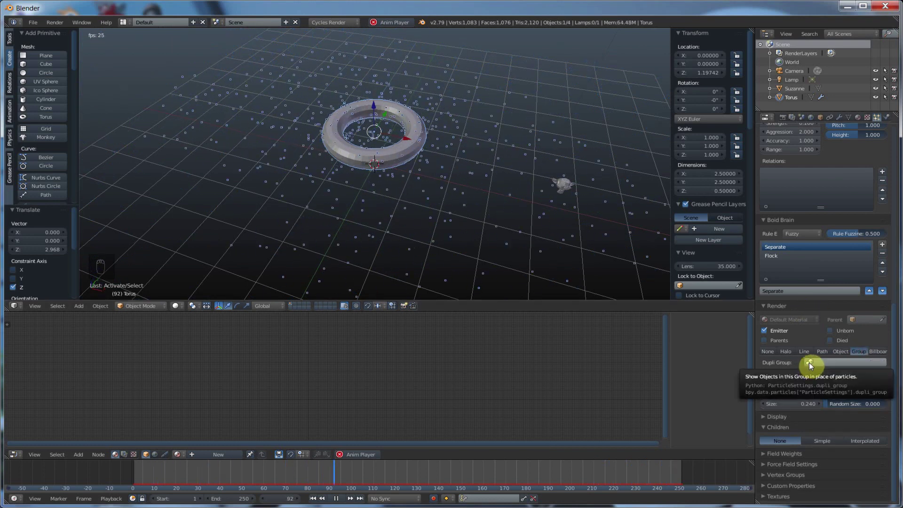
{"action": "left_click_drag", "start_coordinate": [852, 353], "coordinate": [815, 379]}
{"action": "middle_click", "coordinate": [813, 374]}
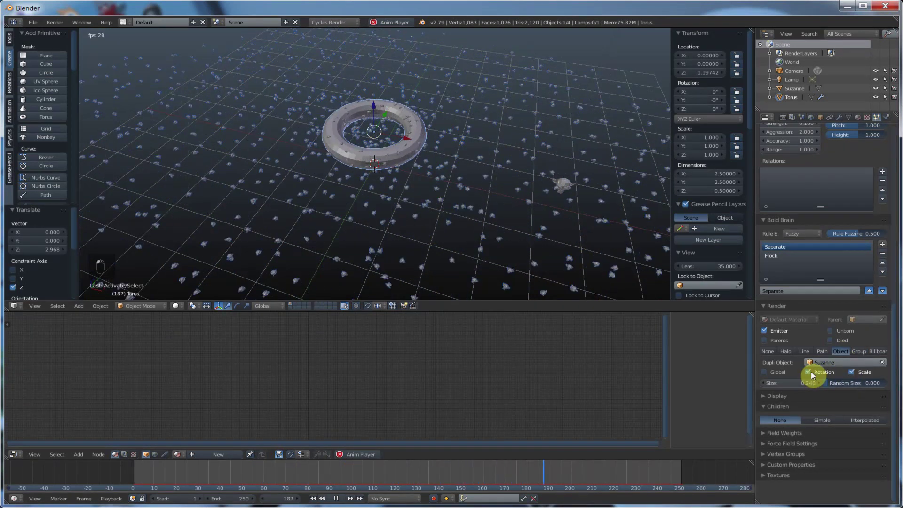
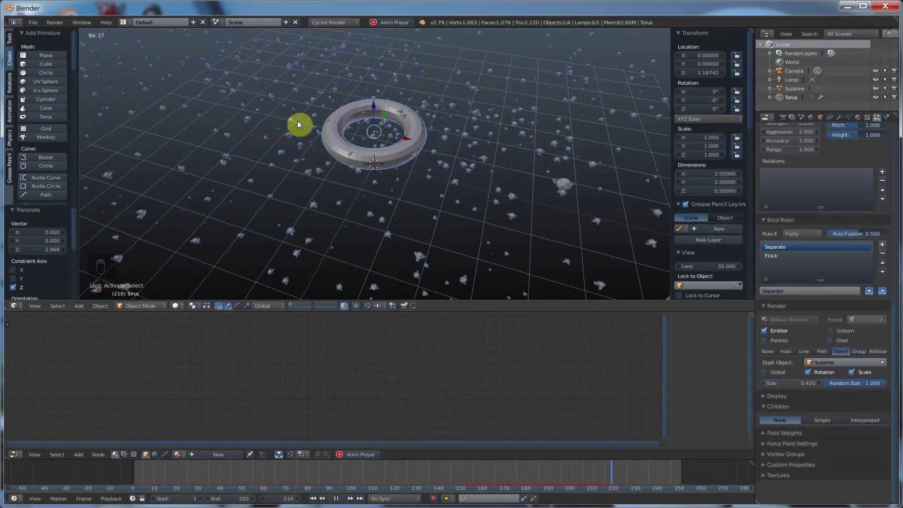
Step: Set Size to 0.42 and Random Size to 1.0, watching the monkeys swarm the torus
{"action": "left_click_drag", "start_coordinate": [455, 203], "coordinate": [455, 203]}
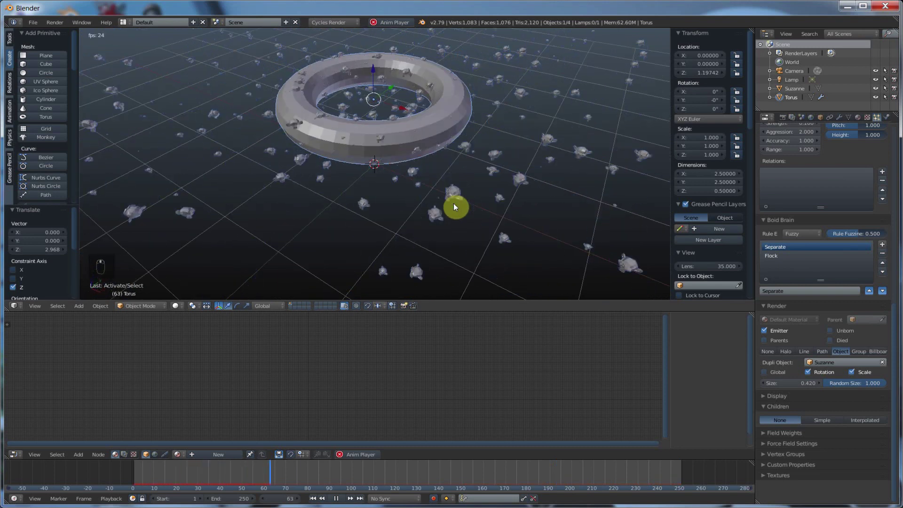
{"action": "middle_click", "coordinate": [458, 210]}
{"action": "middle_click", "coordinate": [455, 211]}
{"action": "middle_click", "coordinate": [574, 243]}
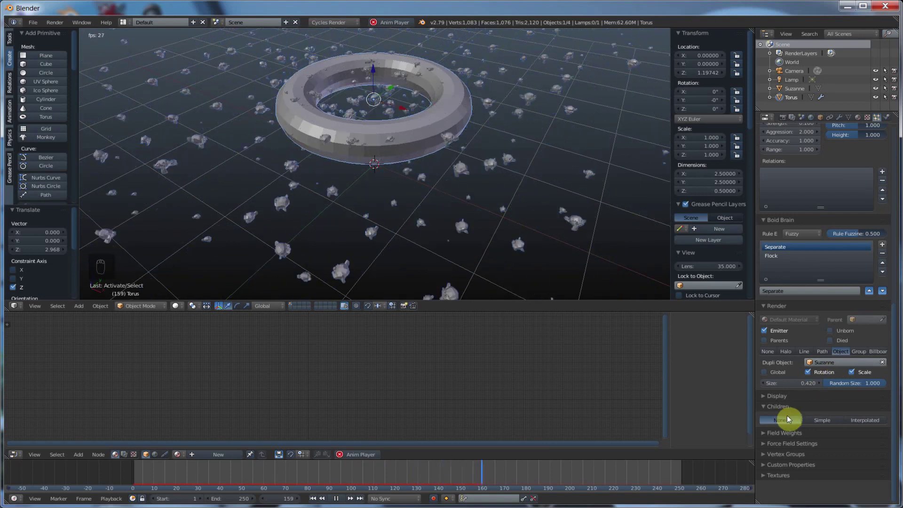
{"action": "middle_click", "coordinate": [455, 167]}
{"action": "middle_click", "coordinate": [455, 167]}
{"action": "middle_click", "coordinate": [454, 167]}
{"action": "middle_click", "coordinate": [426, 163]}
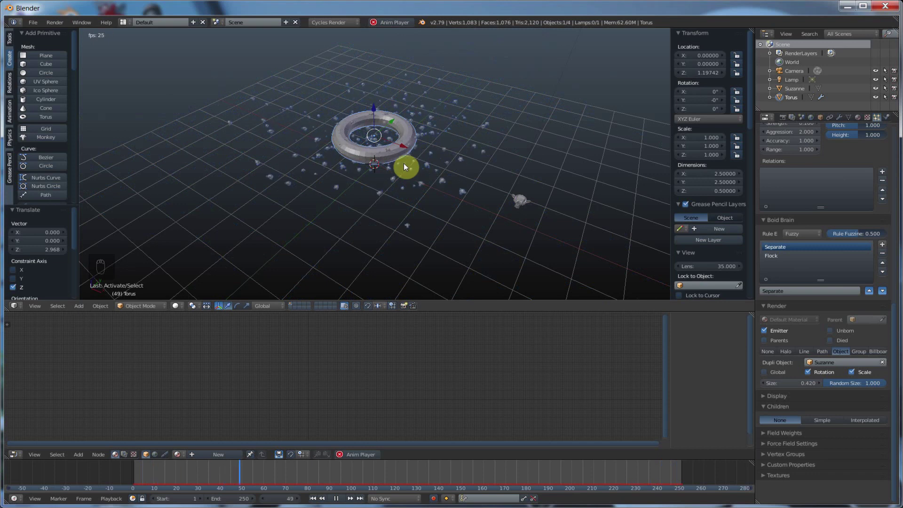